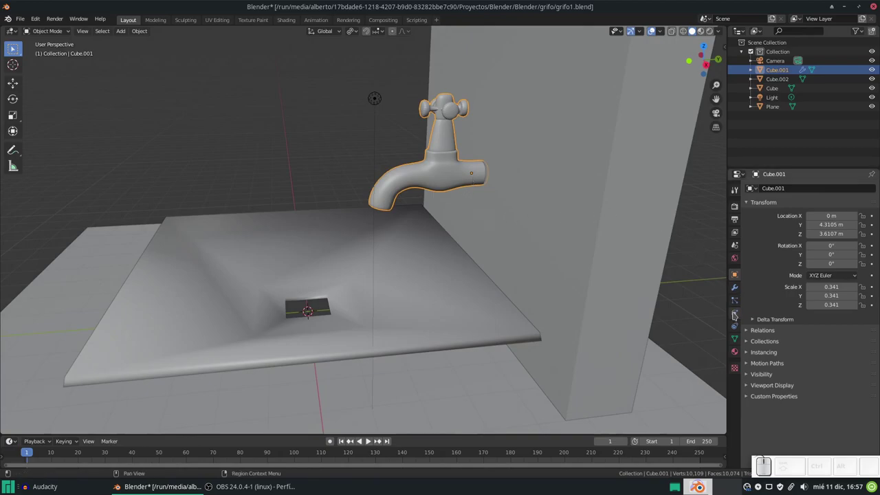
Step: Show the faucet's Physics properties and bring up the Shift+A add-mesh list
{"action": "left_click", "coordinate": [732, 311]}
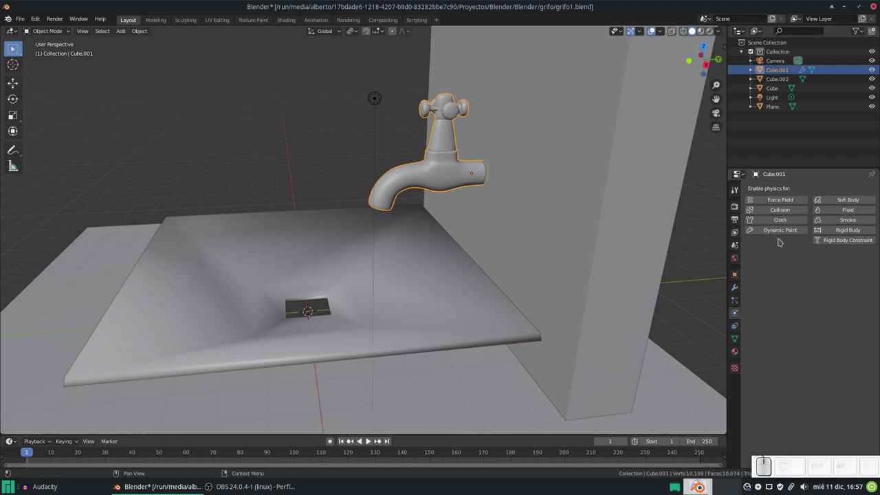
{"action": "scroll", "scroll_direction": "down", "scroll_amount": 3}
{"action": "key", "text": "shift+a"}
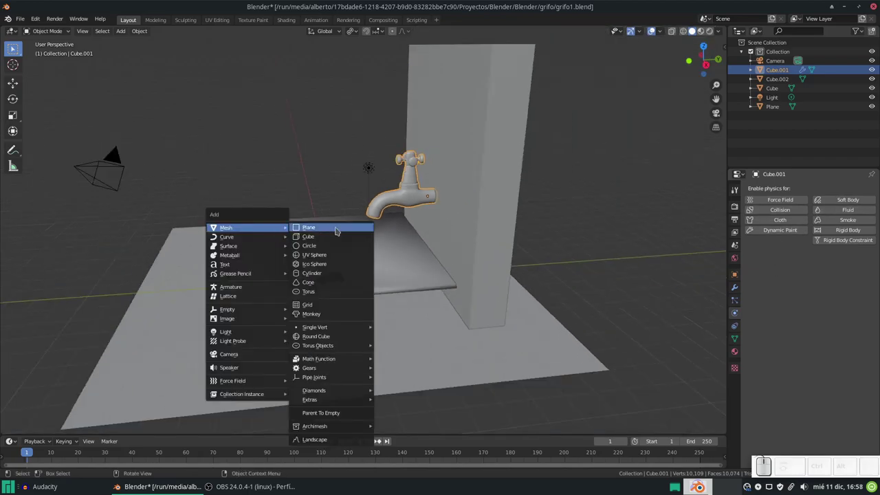
Step: Add a filled circle mesh raised 2.44 m over the sink and scaled to 0.265
{"action": "left_click", "coordinate": [747, 215]}
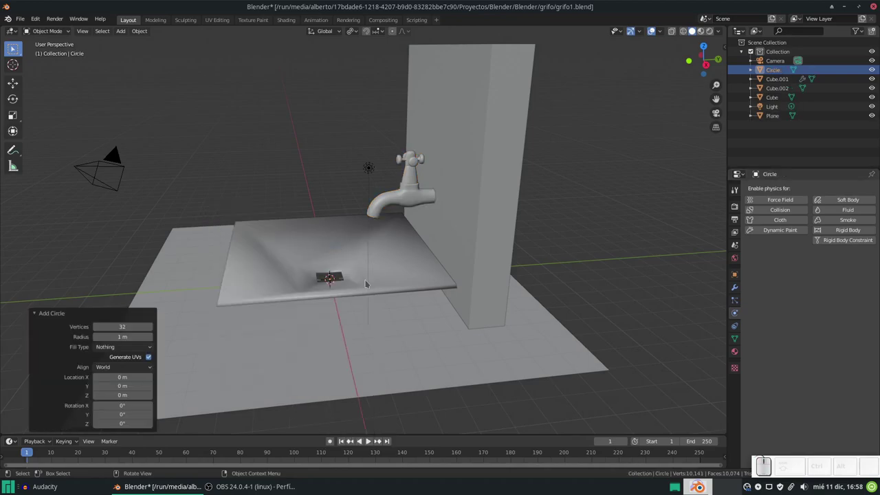
{"action": "scroll", "scroll_direction": "up", "scroll_amount": 3}
{"action": "scroll", "scroll_direction": "down", "scroll_amount": 3}
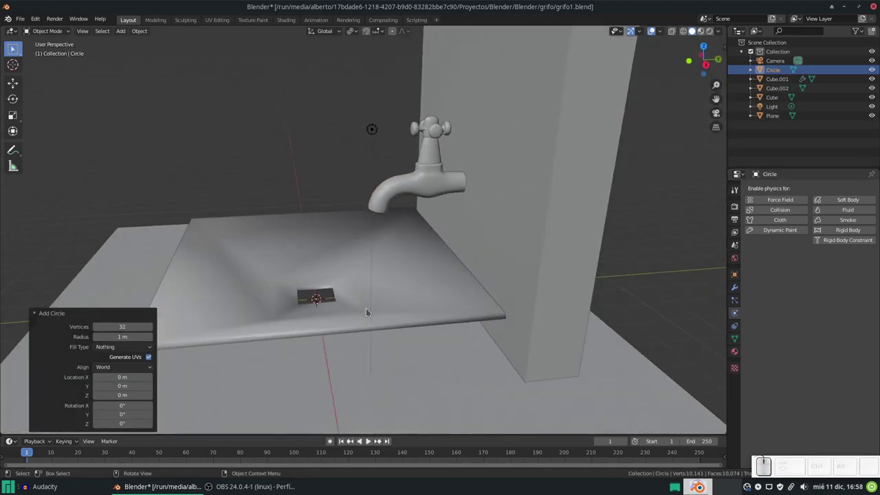
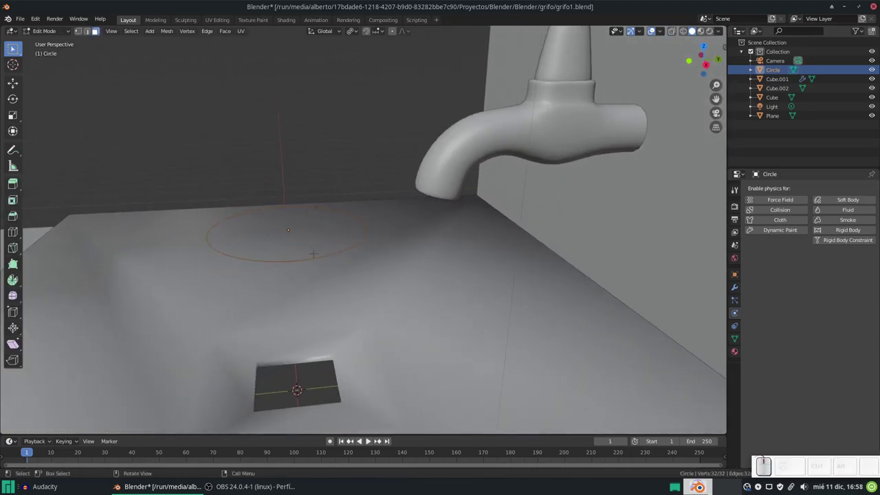
{"action": "key", "text": "f"}
{"action": "key", "text": "Tab"}
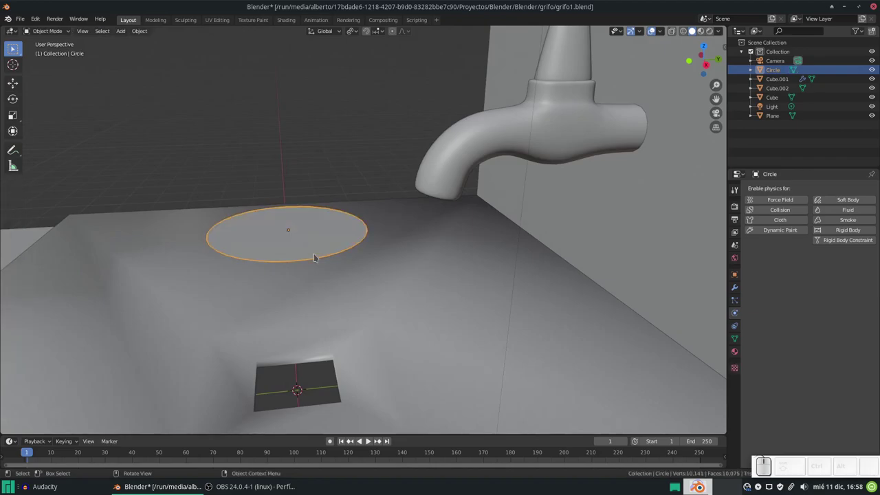
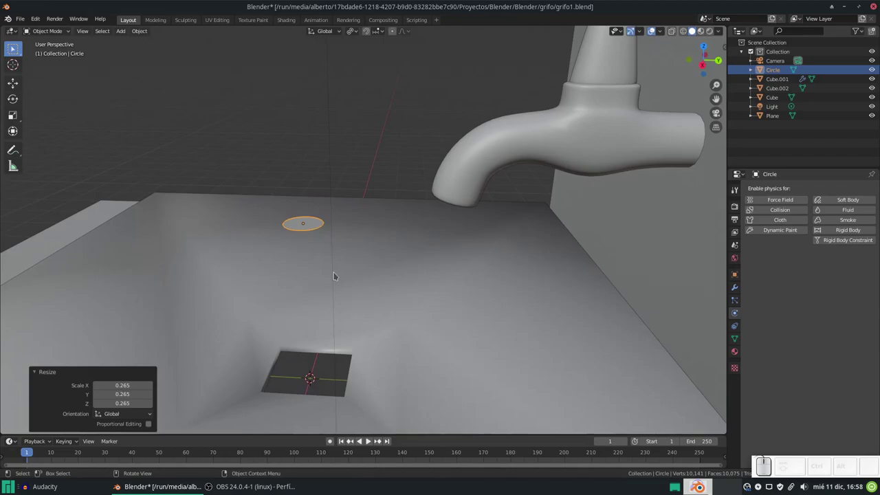
Step: From the right orthographic view, move the circle into the spout opening and scale it to 0.868
{"action": "key", "text": "KP_3"}
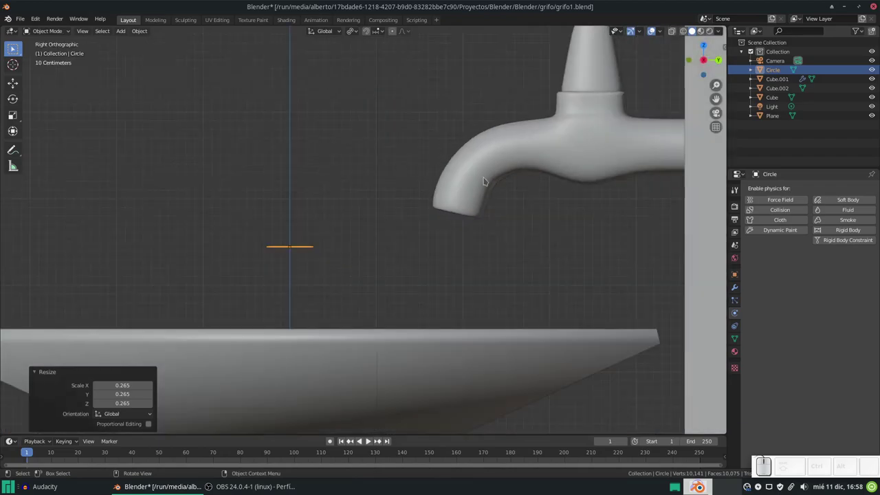
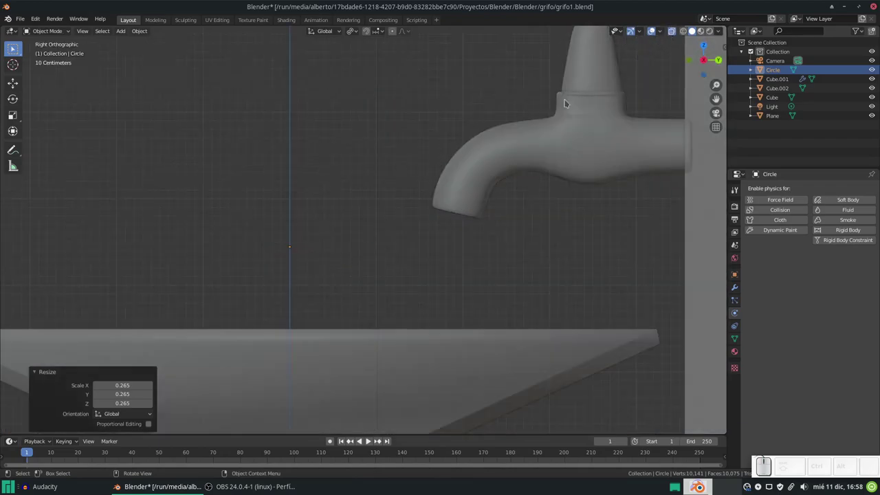
{"action": "scroll", "scroll_direction": "up", "scroll_amount": 3}
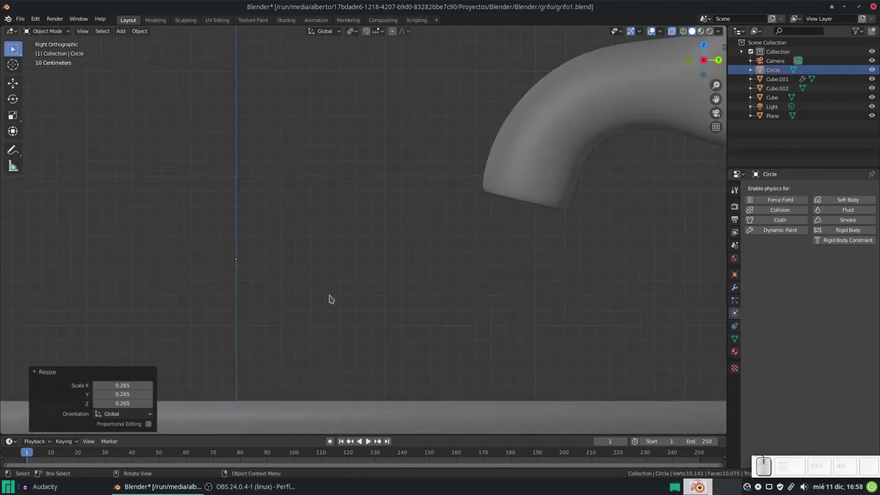
{"action": "key", "text": "g"}
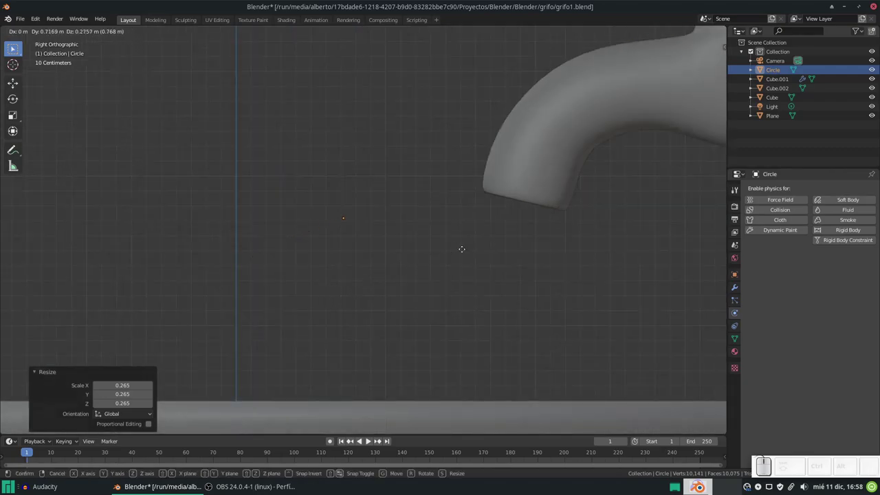
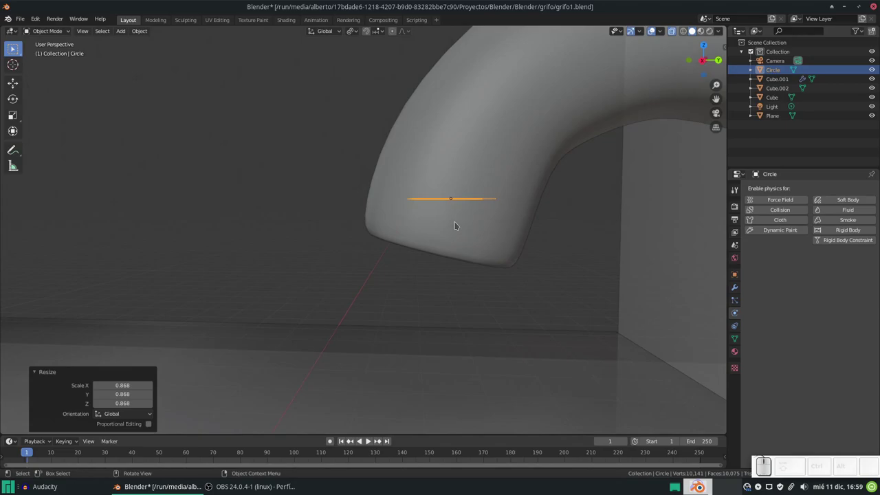
{"action": "scroll", "scroll_direction": "down", "scroll_amount": 3}
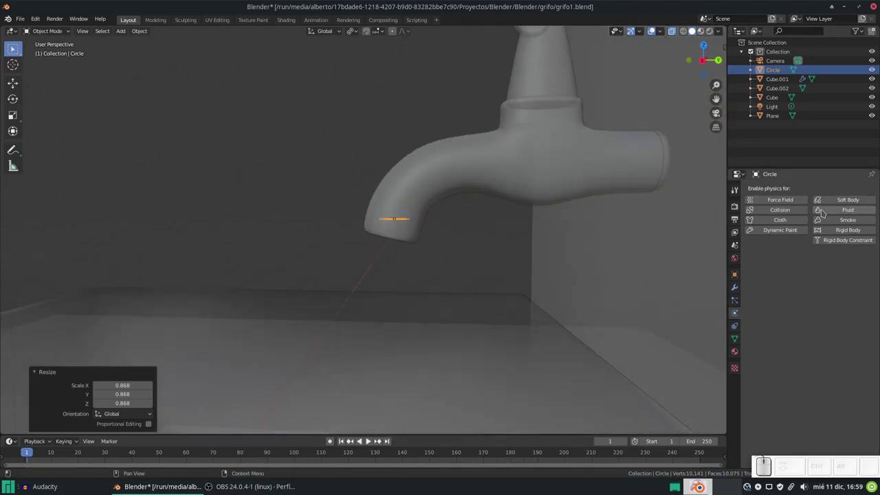
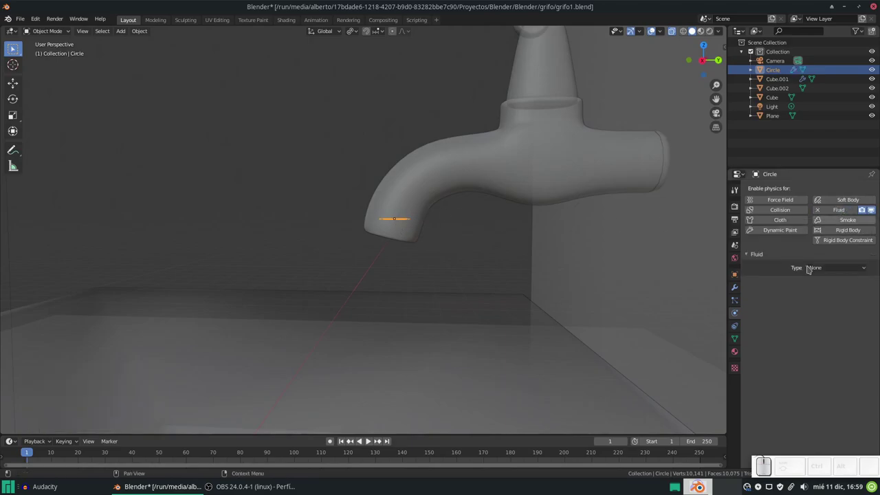
Step: Make the spout circle a fluid Inflow with Shell volume initialization
{"action": "left_click", "coordinate": [822, 269]}
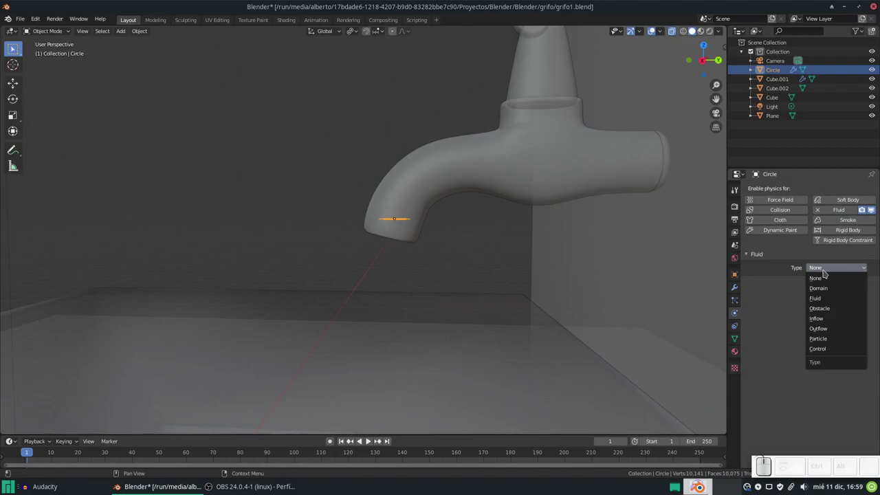
{"action": "left_click", "coordinate": [819, 317]}
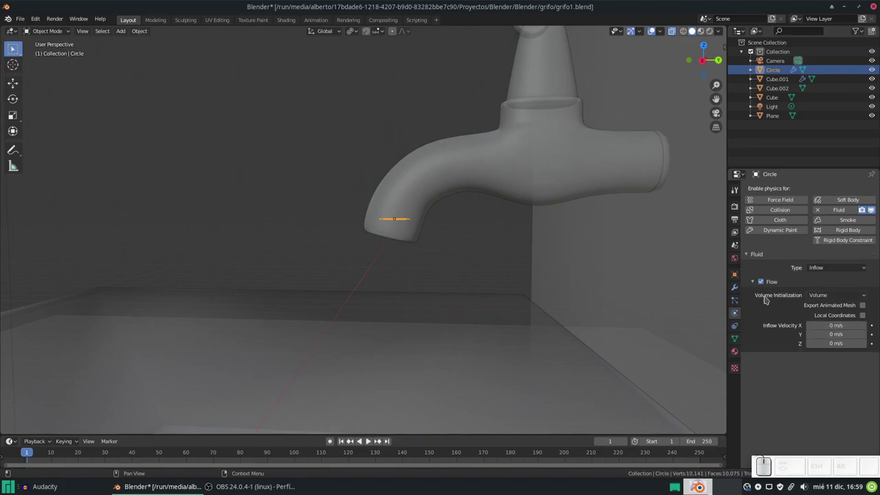
{"action": "left_click", "coordinate": [823, 293]}
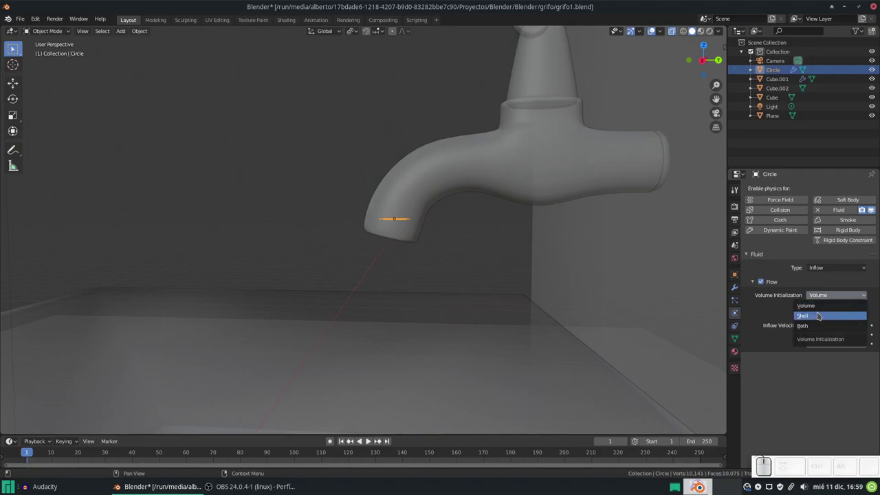
{"action": "left_click", "coordinate": [816, 313]}
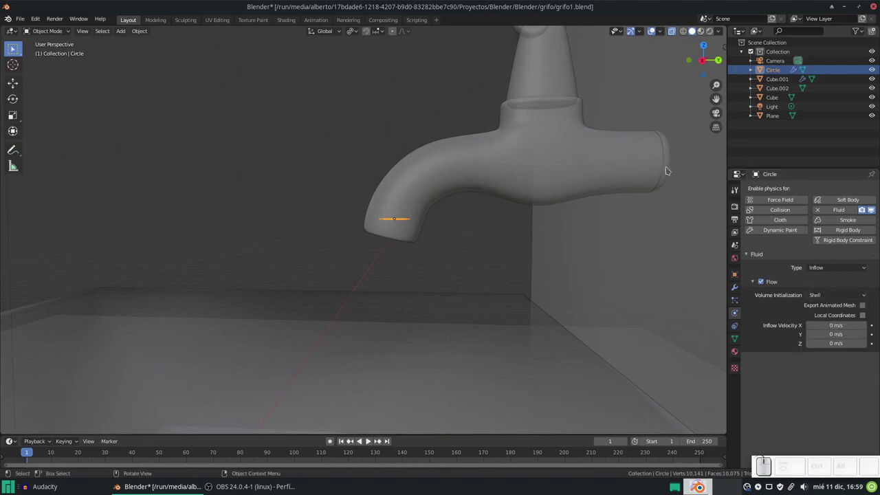
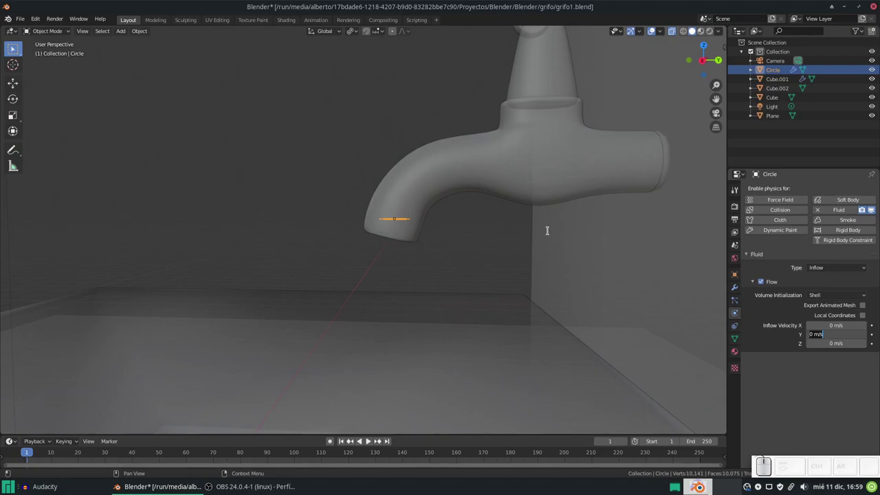
Step: Set the inflow velocity to Y -5 m/s and Z -15 m/s
{"action": "key", "text": "KP_Subtract"}
{"action": "key", "text": "KP_1"}
{"action": "key", "text": "KP_5"}
{"action": "key", "text": "KP_Enter"}
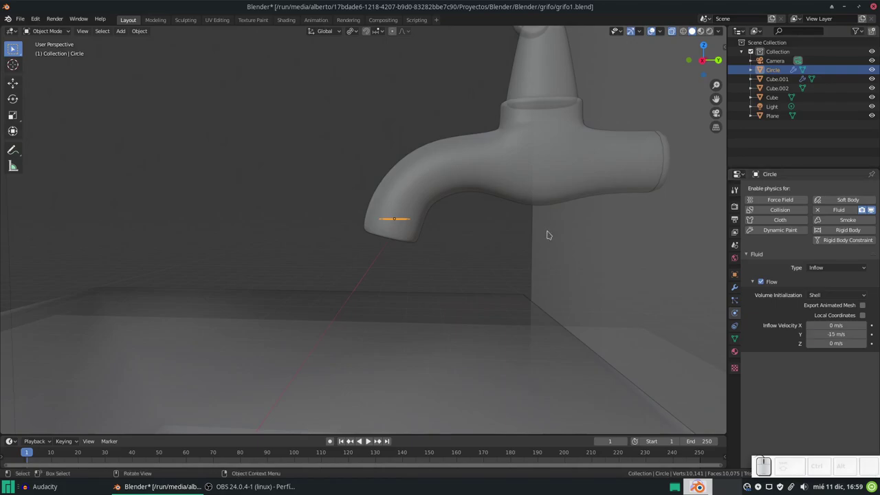
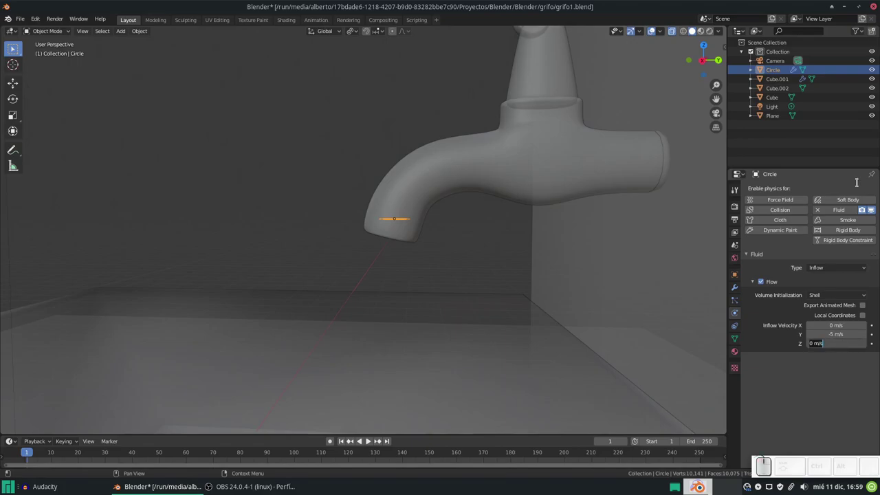
{"action": "key", "text": "KP_Subtract"}
{"action": "key", "text": "KP_1"}
{"action": "key", "text": "KP_5"}
{"action": "key", "text": "KP_Enter"}
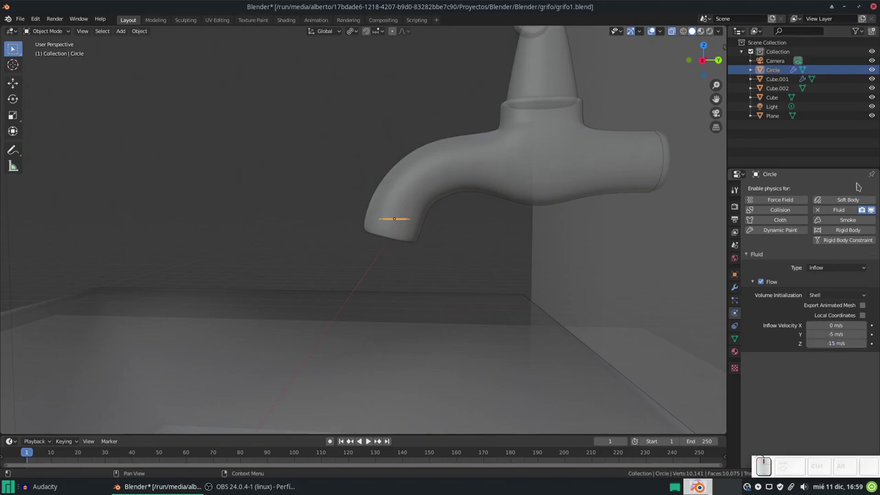
{"action": "scroll", "scroll_direction": "down", "scroll_amount": 3}
{"action": "scroll", "scroll_direction": "down", "scroll_amount": 3}
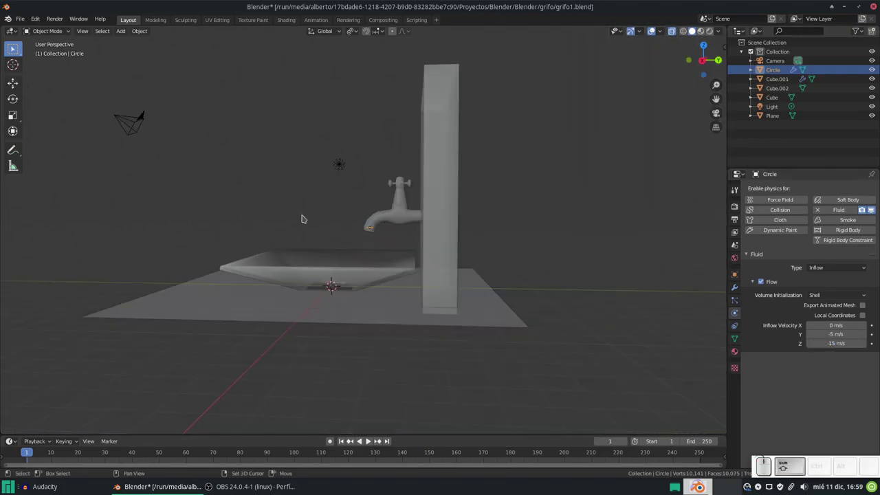
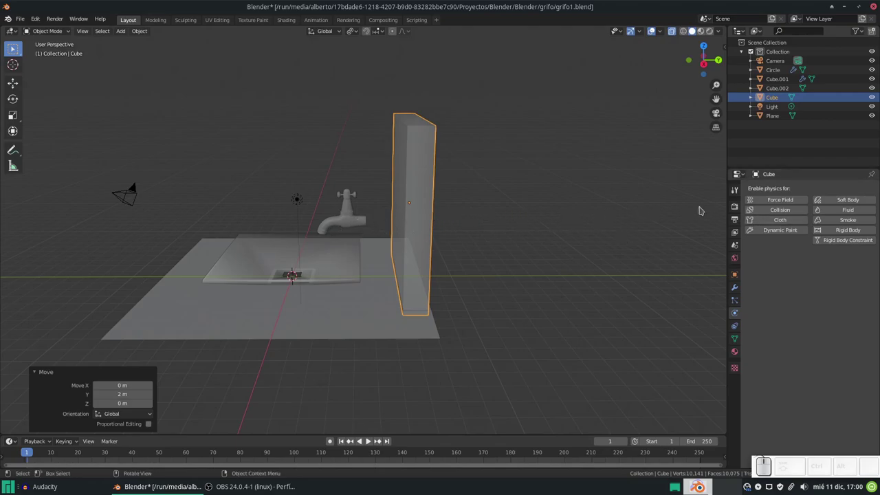
Step: Cancel a Y-axis move, then give the sink and the floor plane Fluid physics and list their types
{"action": "key", "text": "ctrl+z"}
{"action": "scroll", "scroll_direction": "up", "scroll_amount": 3}
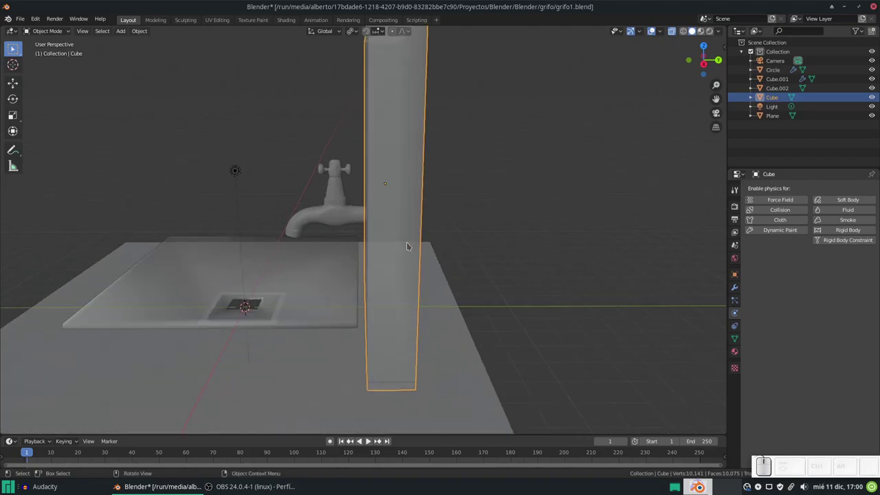
{"action": "key", "text": "g"}
{"action": "key", "text": "y"}
{"action": "key", "text": "KP_2"}
{"action": "key", "text": "KP_Subtract"}
{"action": "key", "text": "Escape"}
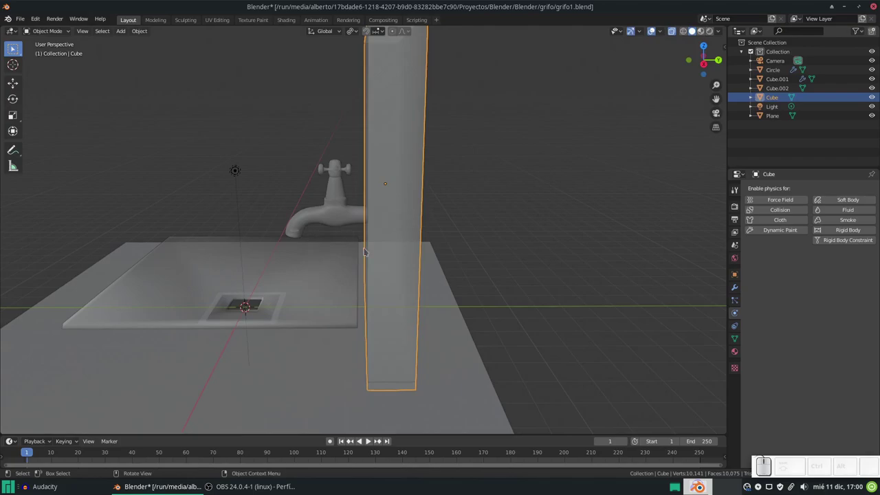
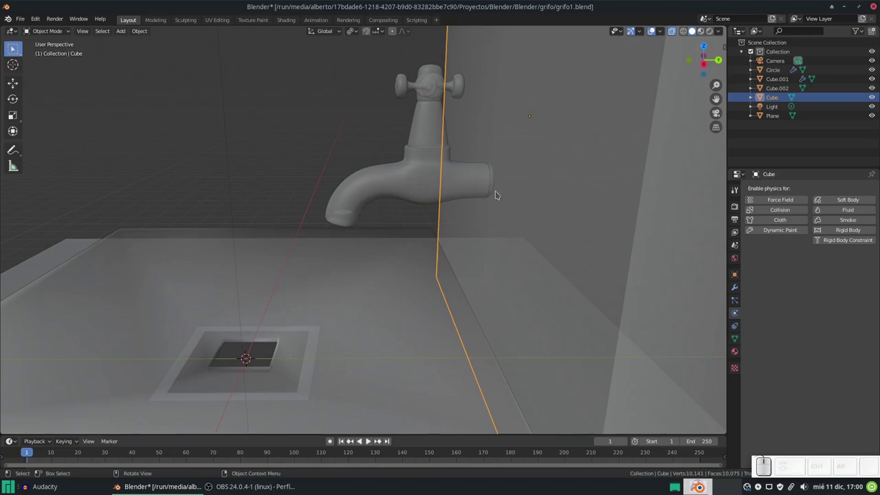
{"action": "scroll", "scroll_direction": "down", "scroll_amount": 3}
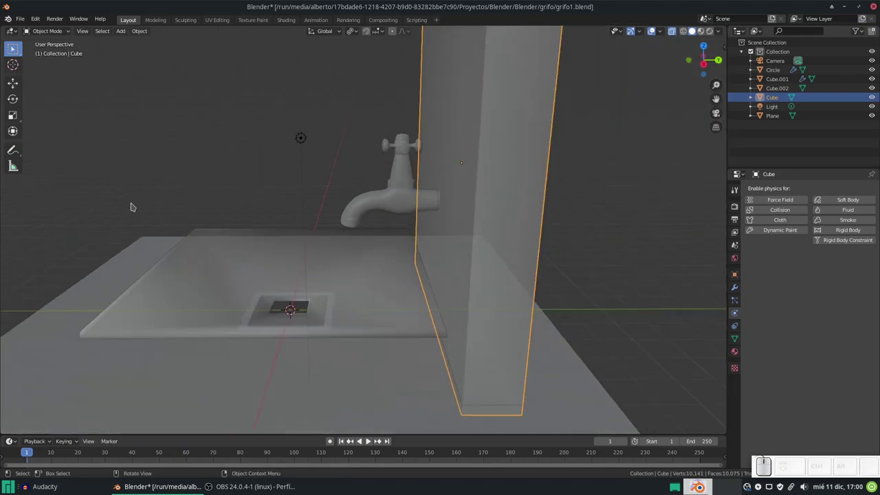
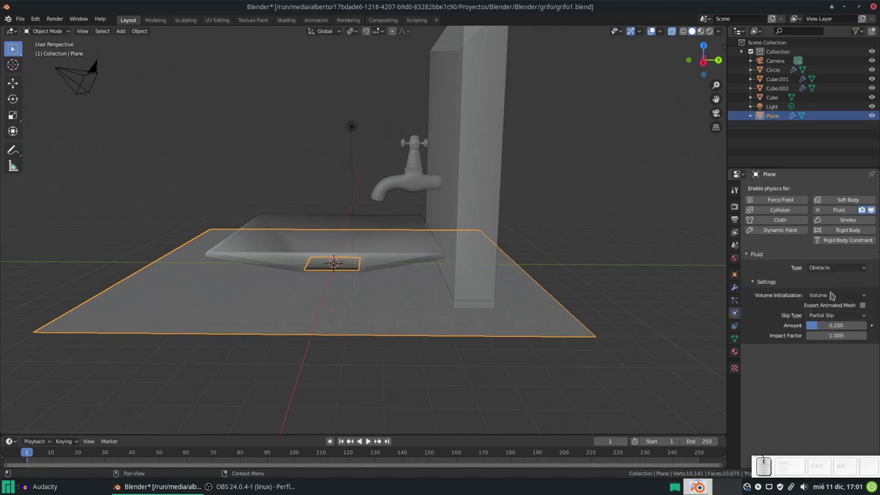
Step: Set the plane obstacle's volume initialization to Shell and its slip type to Free Slip
{"action": "left_click", "coordinate": [830, 298]}
{"action": "left_click", "coordinate": [818, 317]}
{"action": "left_click", "coordinate": [821, 316]}
{"action": "left_click", "coordinate": [823, 343]}
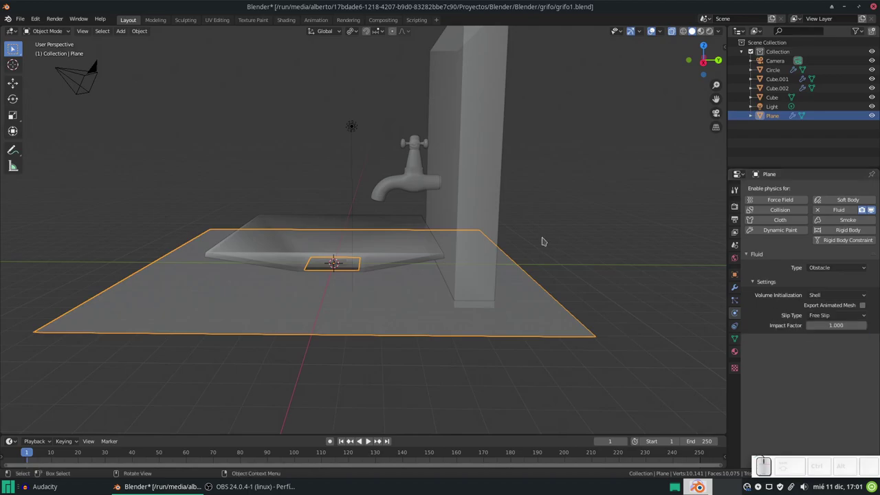
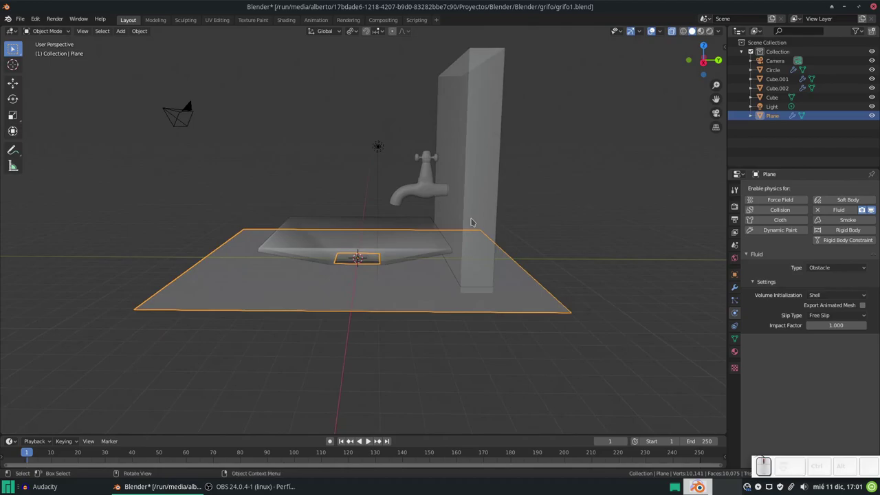
Step: Add a cube scaled 10x and stretch its bottom face down to floor level so it encloses the scene
{"action": "key", "text": "shift+a"}
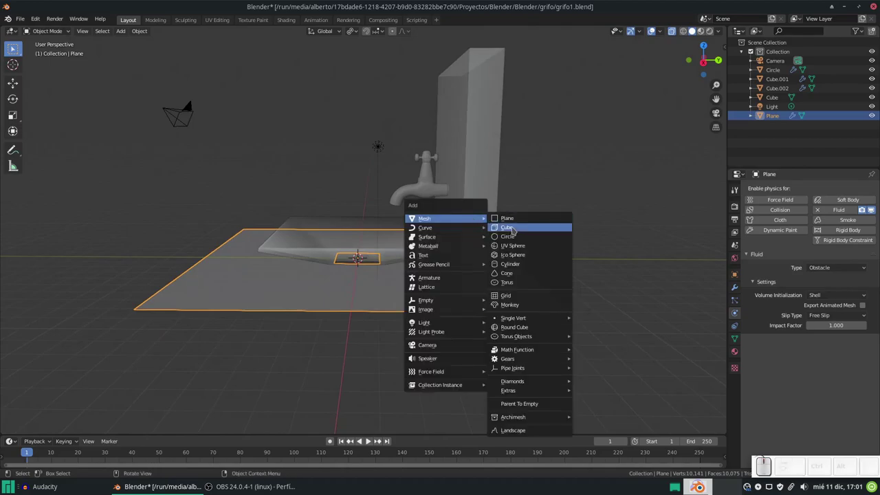
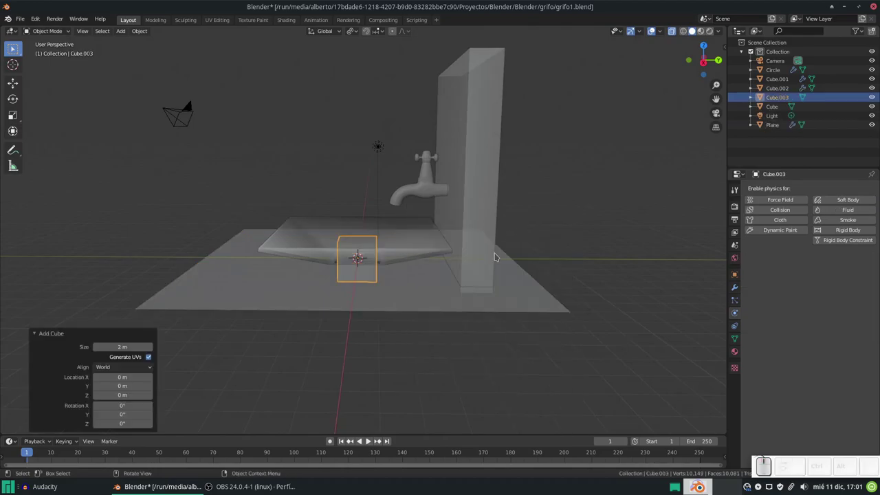
{"action": "key", "text": "s"}
{"action": "key", "text": "KP_1"}
{"action": "key", "text": "KP_0"}
{"action": "key", "text": "KP_Enter"}
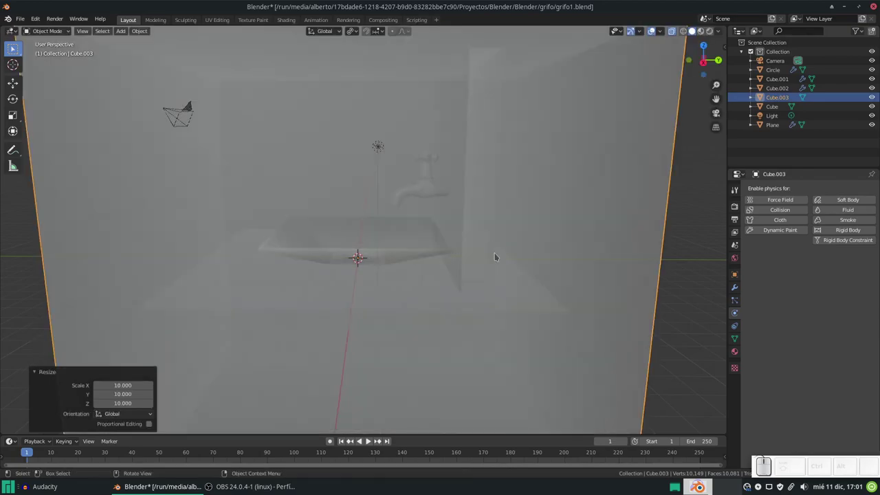
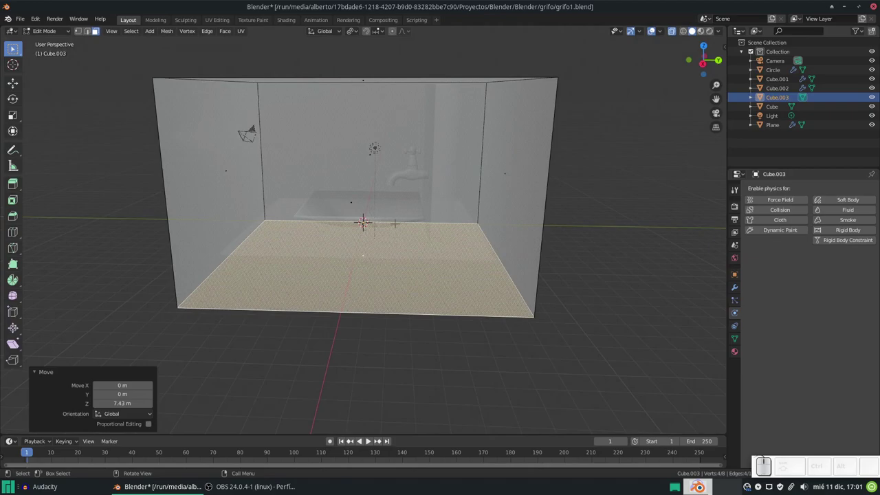
{"action": "key", "text": "Tab"}
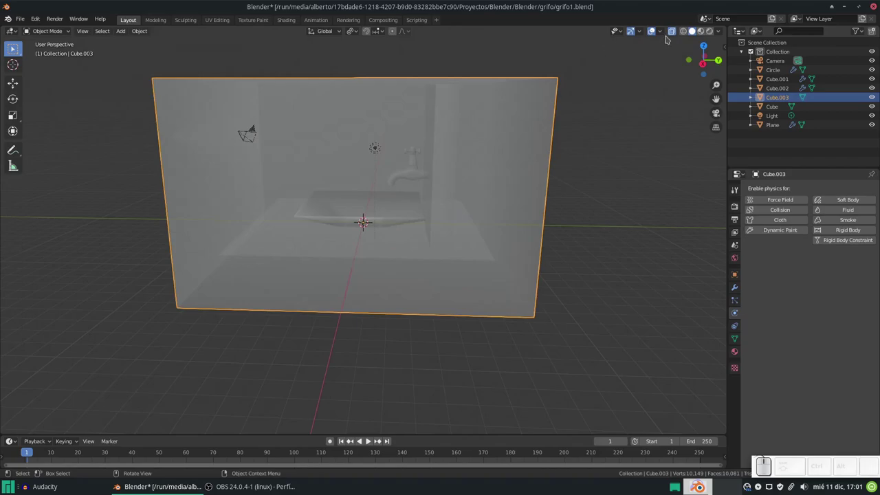
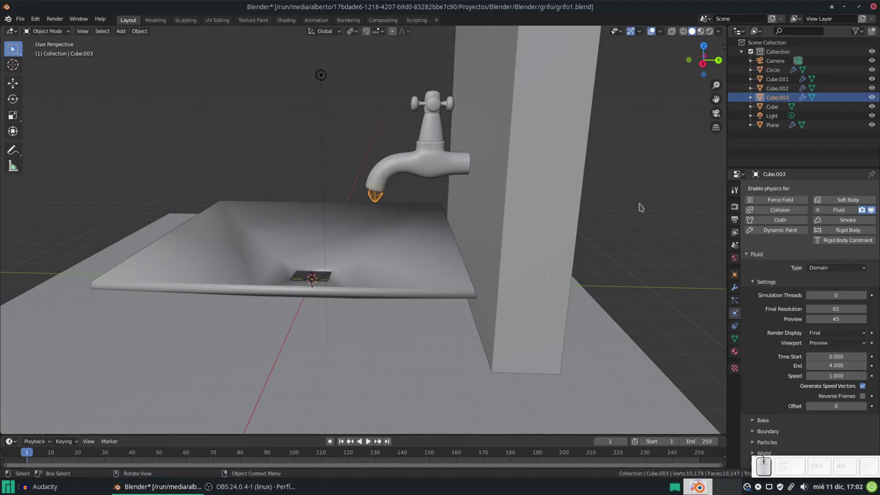
Step: Make the box a fluid Domain with final resolution 65, preview 45, 4 s end and Final viewport display
{"action": "scroll", "scroll_direction": "down", "scroll_amount": 3}
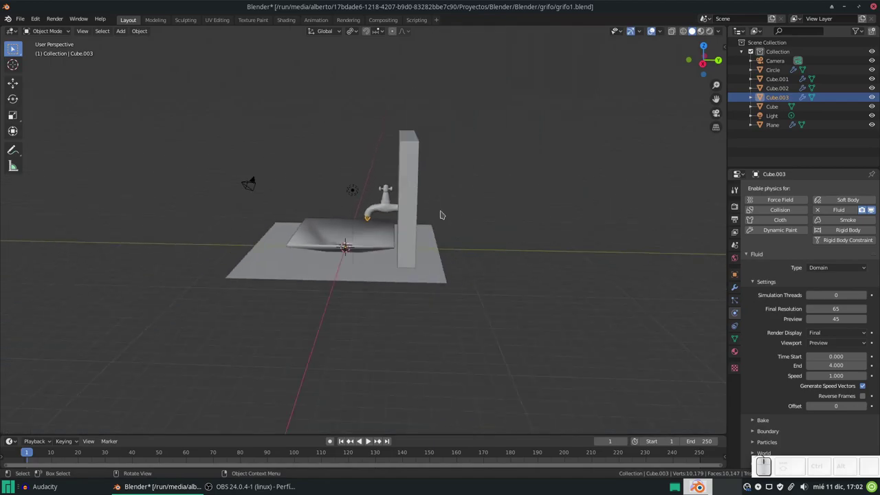
{"action": "scroll", "scroll_direction": "up", "scroll_amount": 3}
{"action": "scroll", "scroll_direction": "down", "scroll_amount": 3}
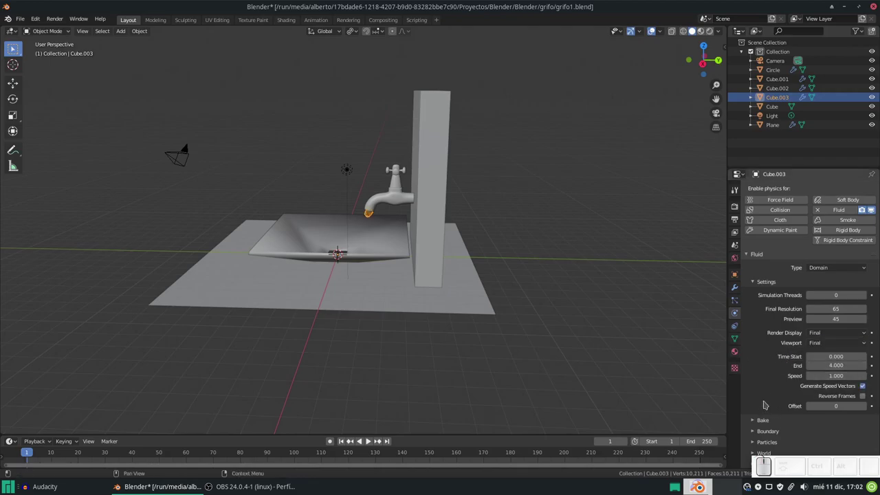
{"action": "scroll", "scroll_direction": "up", "scroll_amount": 3}
Step: Apply a level-2 subdivision to the domain box with Ctrl+2
{"action": "middle_click", "coordinate": [409, 184]}
{"action": "scroll", "scroll_direction": "up", "scroll_amount": 3}
{"action": "scroll", "scroll_direction": "down", "scroll_amount": 3}
{"action": "scroll", "scroll_direction": "up", "scroll_amount": 3}
{"action": "scroll", "scroll_direction": "down", "scroll_amount": 3}
{"action": "scroll", "scroll_direction": "up", "scroll_amount": 3}
{"action": "scroll", "scroll_direction": "down", "scroll_amount": 3}
{"action": "scroll", "scroll_direction": "up", "scroll_amount": 3}
{"action": "key", "text": "ctrl+2"}
{"action": "scroll", "scroll_direction": "down", "scroll_amount": 3}
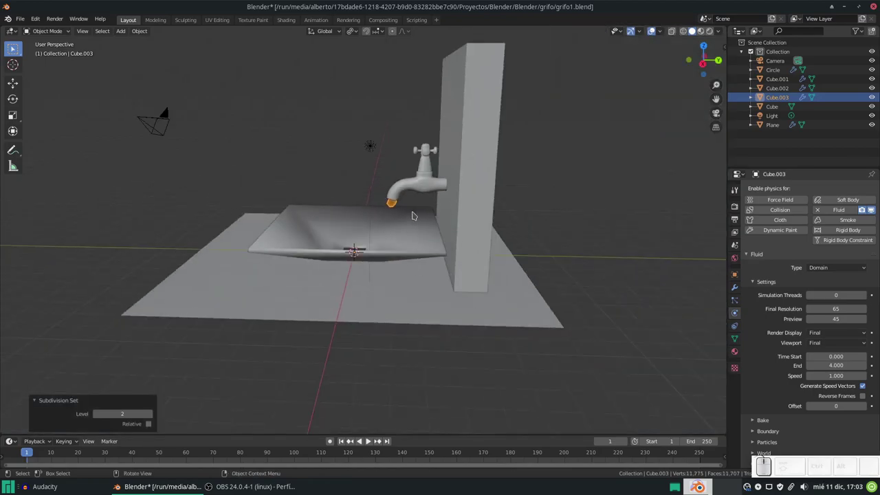
Step: Expand the domain's Bake panel and bring up the folder browser for its Cache Path
{"action": "scroll", "scroll_direction": "up", "scroll_amount": 3}
{"action": "scroll", "scroll_direction": "down", "scroll_amount": 3}
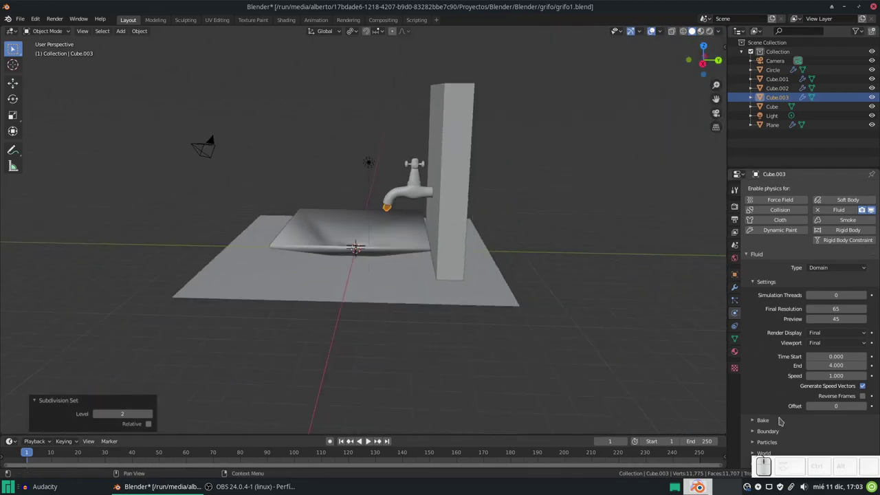
{"action": "left_click", "coordinate": [772, 425]}
{"action": "scroll", "scroll_direction": "down", "scroll_amount": 3}
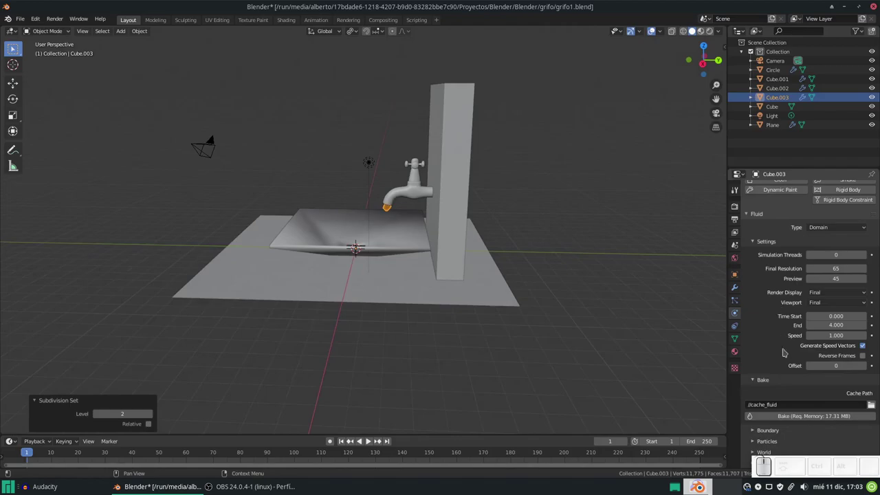
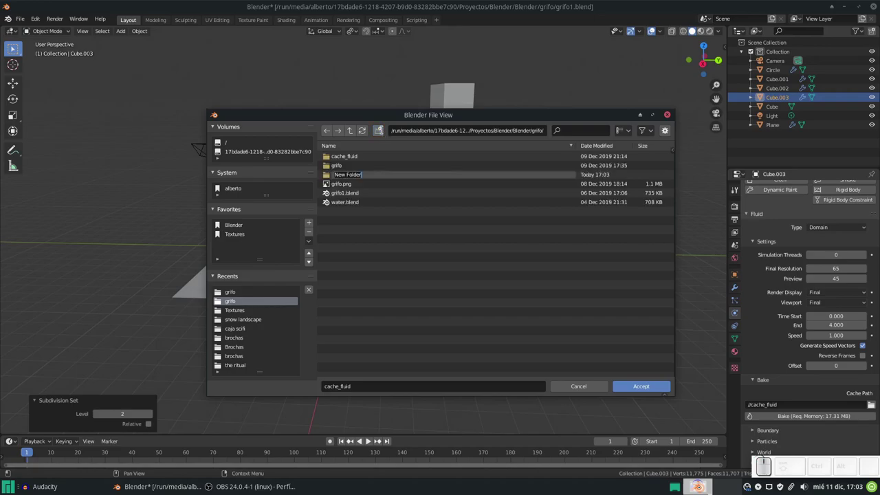
Step: Create a new directory next to the blend file and name it aguagrifo
{"action": "key", "text": "a"}
{"action": "key", "text": "g"}
{"action": "key", "text": "u"}
{"action": "key", "text": "a"}
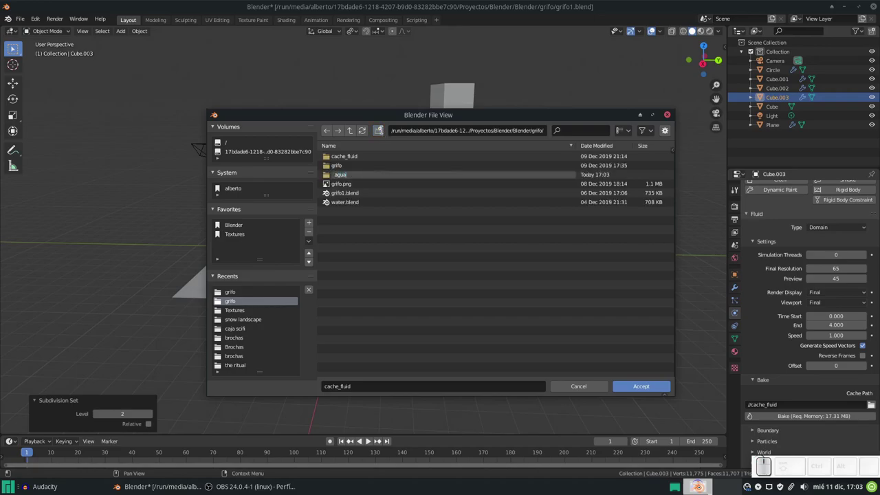
{"action": "key", "text": "g"}
{"action": "key", "text": "r"}
{"action": "key", "text": "u"}
{"action": "key", "text": "\\"}
{"action": "key", "text": "BackSpace"}
{"action": "key", "text": "i"}
{"action": "key", "text": "f"}
{"action": "key", "text": "o"}
{"action": "key", "text": "Return"}
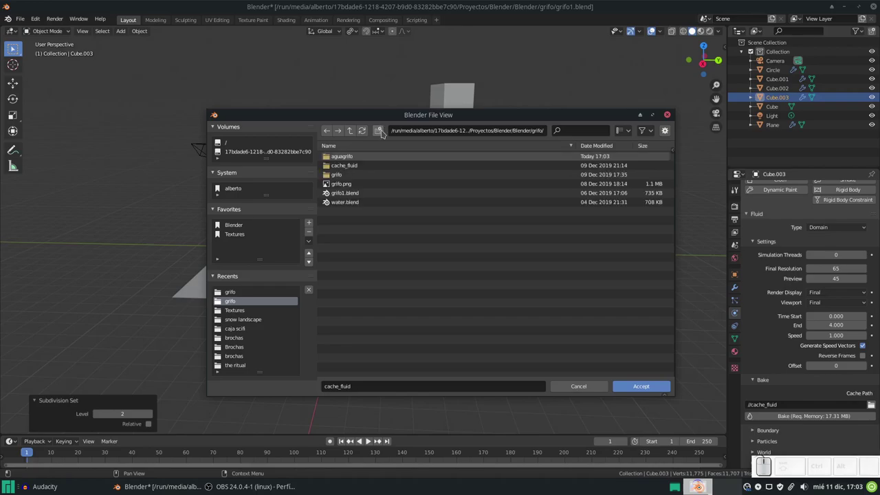
Step: Enter the aguagrifo folder and accept it as the fluid bake cache location
{"action": "double_click", "coordinate": [631, 436]}
{"action": "left_click", "coordinate": [398, 154]}
{"action": "left_click", "coordinate": [632, 436]}
{"action": "scroll", "scroll_direction": "up", "scroll_amount": 3}
{"action": "scroll", "scroll_direction": "down", "scroll_amount": 3}
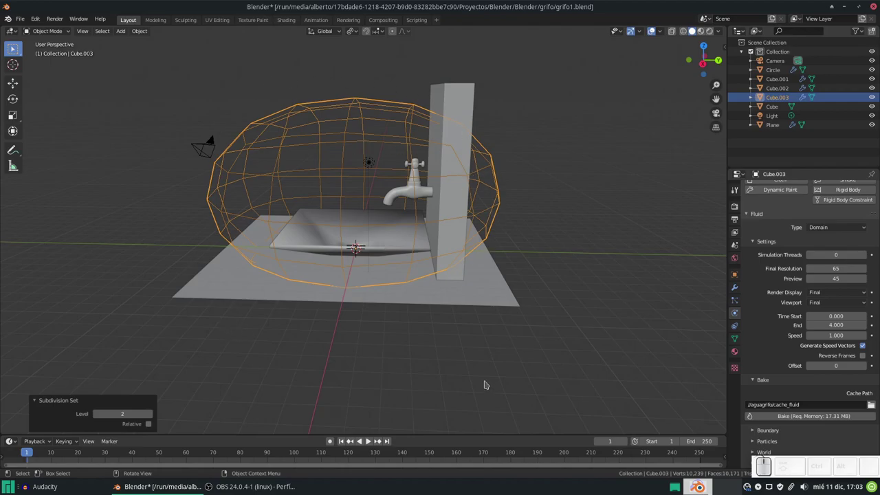
Step: Bake the domain's fluid simulation and let it run to completion
{"action": "left_click", "coordinate": [813, 415]}
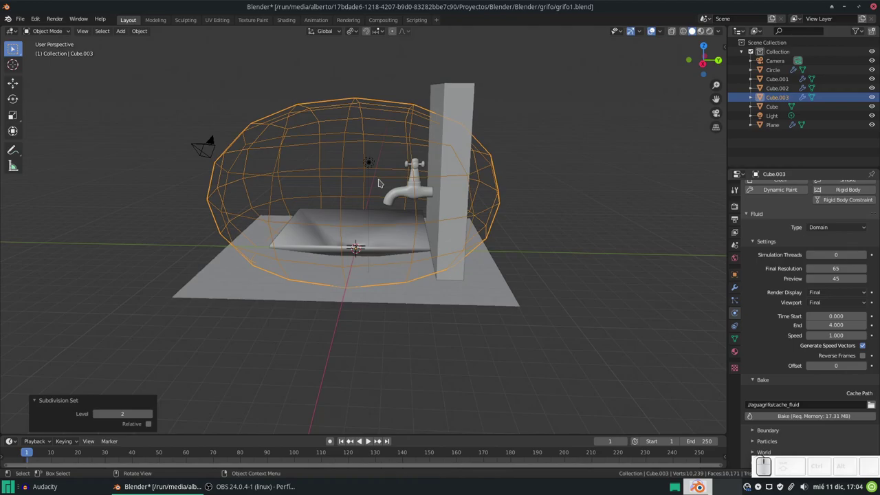
Step: Play the baked simulation to watch water pour from the faucet into the sink
{"action": "key", "text": "space"}
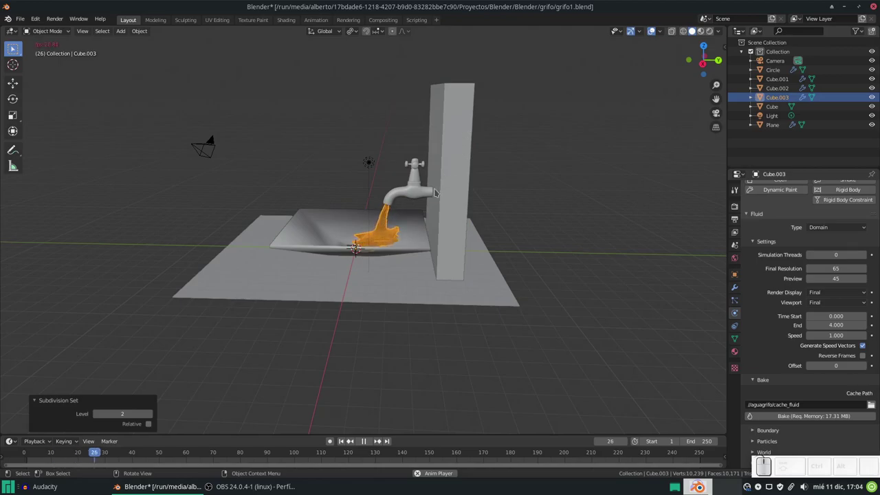
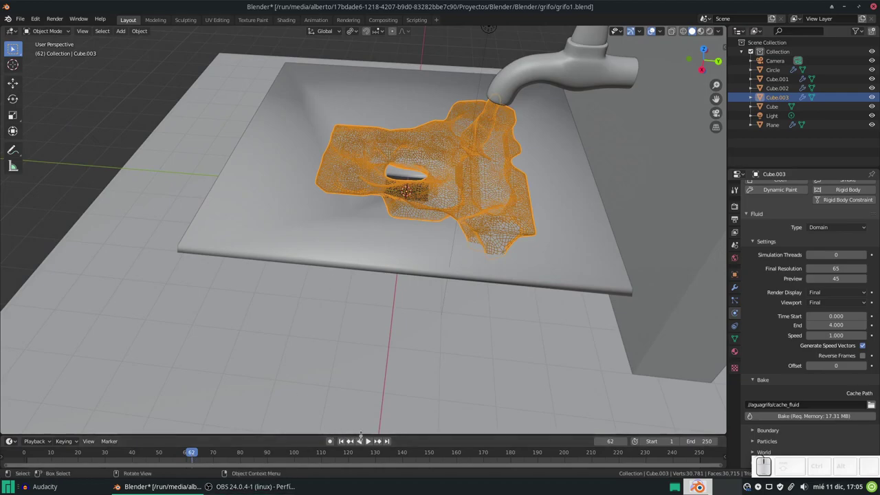
{"action": "left_click", "coordinate": [367, 441]}
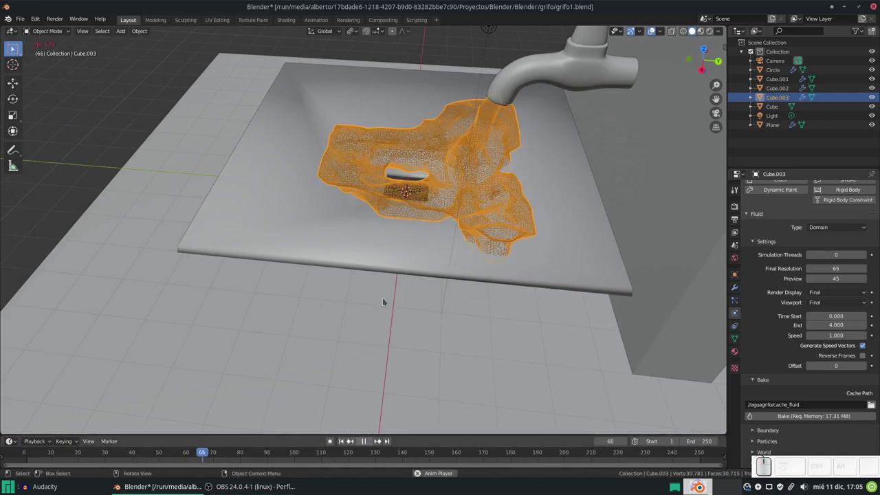
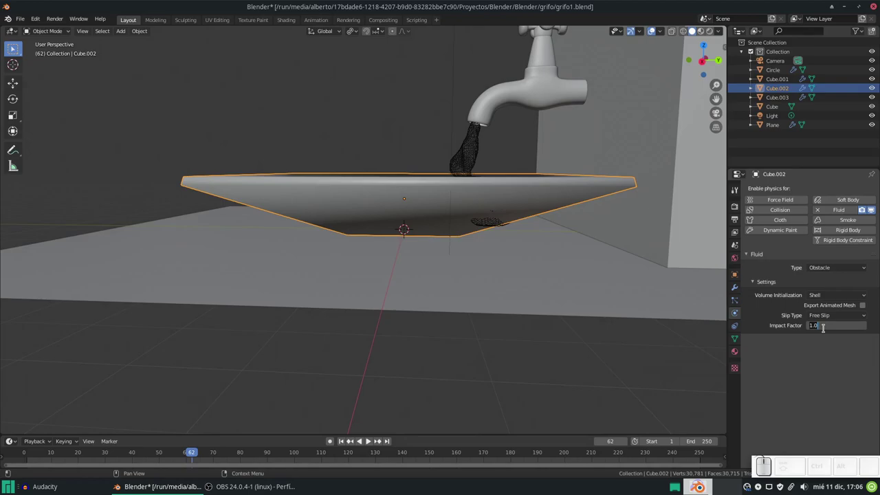
Step: Give the sink obstacle impact factor 1.5 and Partial Slip, then reselect the water domain
{"action": "key", "text": "KP_1"}
{"action": "key", "text": "KP_Decimal"}
{"action": "key", "text": "KP_5"}
{"action": "key", "text": "KP_Enter"}
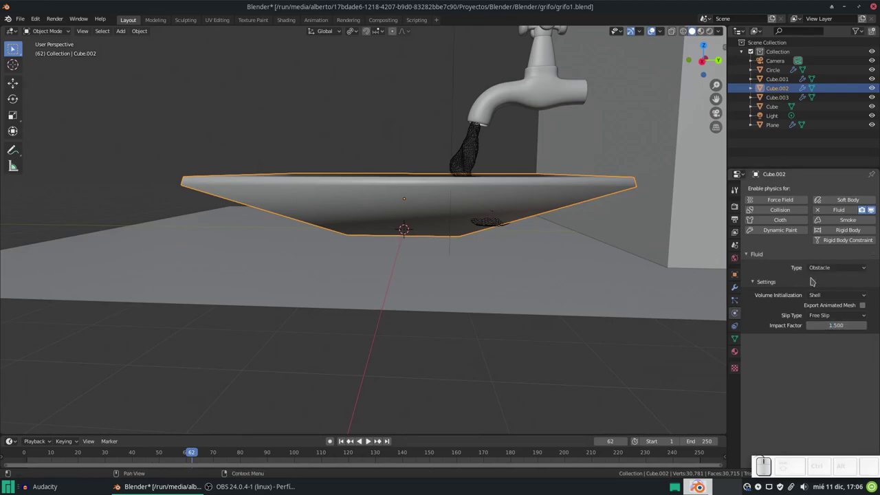
{"action": "left_click", "coordinate": [814, 297]}
{"action": "left_click", "coordinate": [815, 296]}
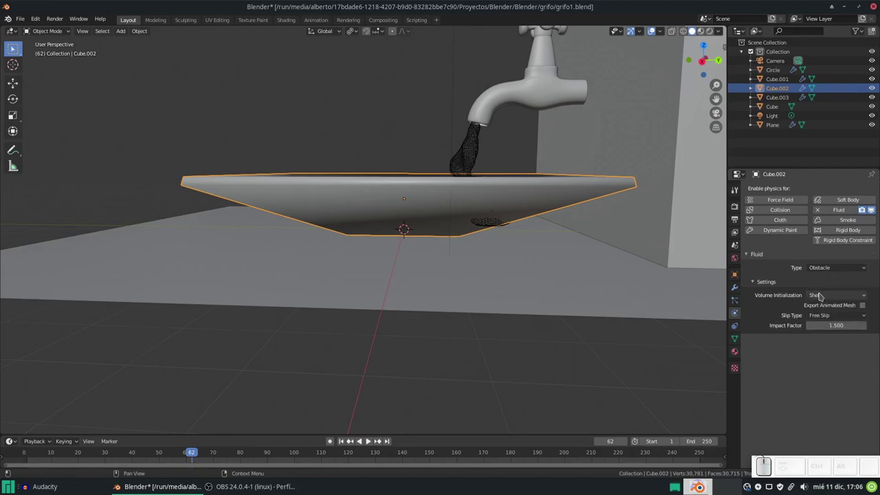
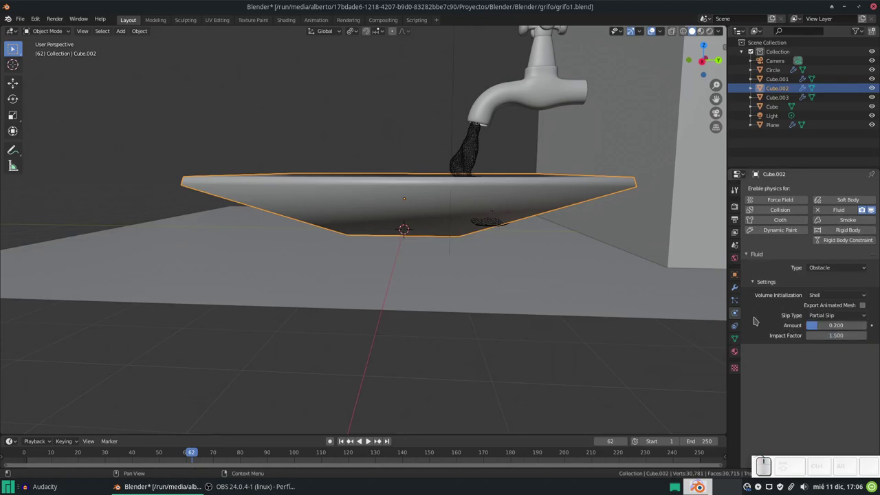
{"action": "left_click", "coordinate": [468, 151]}
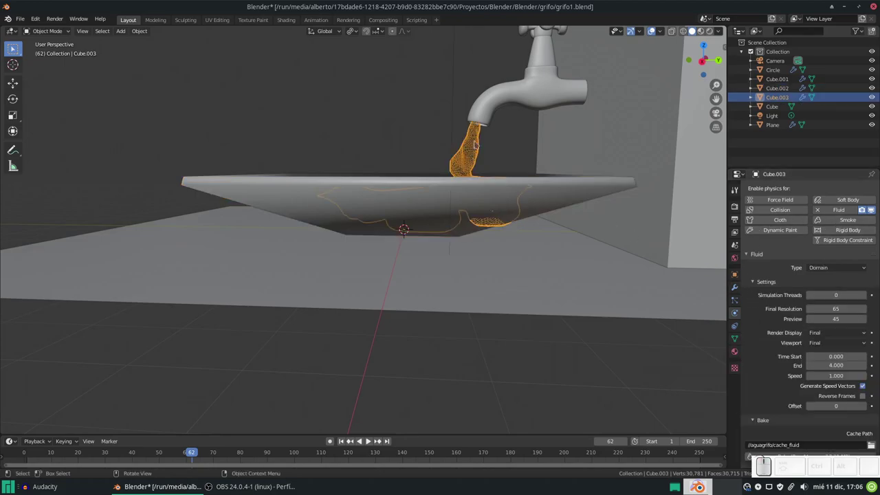
Step: Set the water domain's final resolution to 75
{"action": "scroll", "scroll_direction": "down", "scroll_amount": 3}
{"action": "scroll", "scroll_direction": "down", "scroll_amount": 3}
{"action": "scroll", "scroll_direction": "down", "scroll_amount": 3}
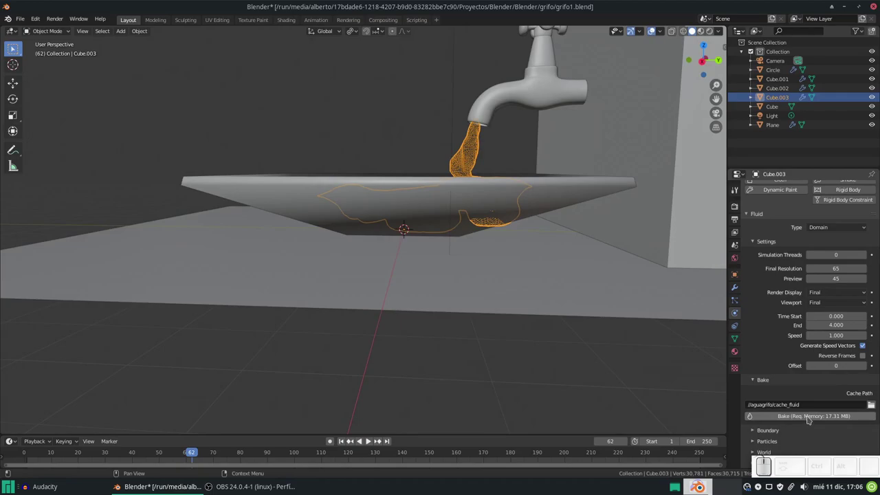
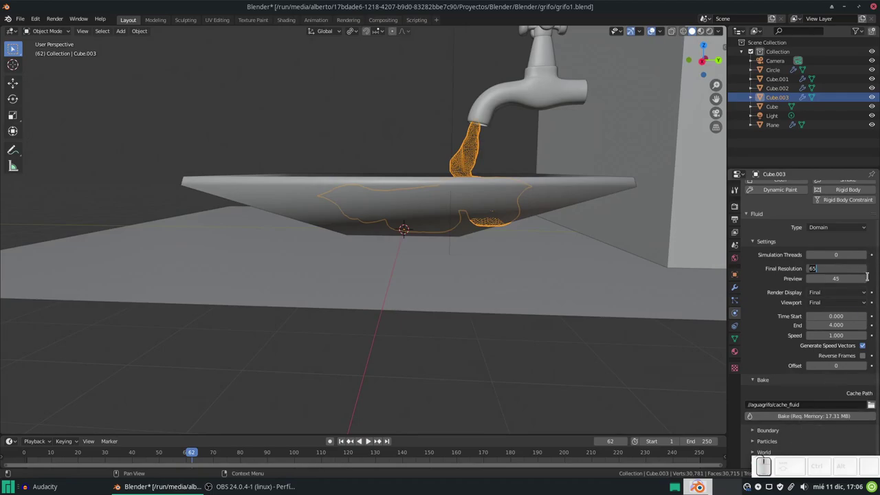
{"action": "key", "text": "KP_7"}
{"action": "key", "text": "KP_5"}
{"action": "key", "text": "KP_Enter"}
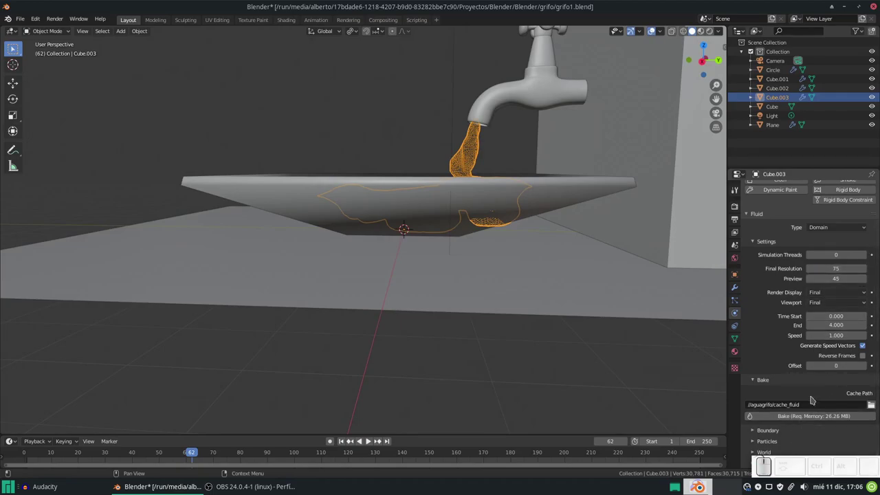
Step: Rebake the fluid simulation at the new resolution from frame 1
{"action": "left_click", "coordinate": [806, 417]}
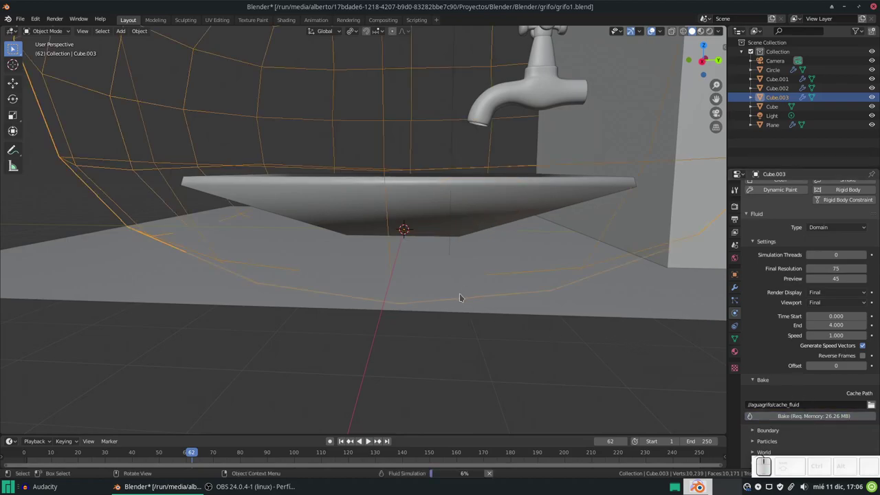
{"action": "key", "text": "Escape"}
{"action": "left_click", "coordinate": [772, 424]}
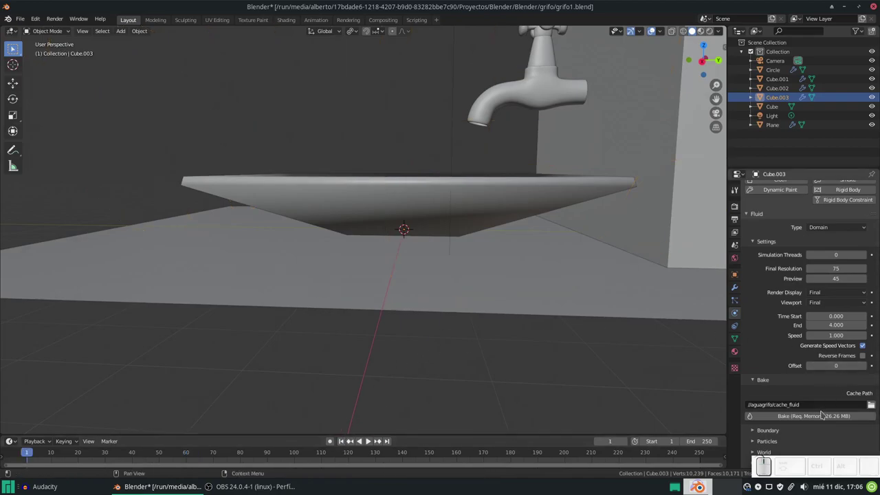
{"action": "left_click", "coordinate": [818, 416]}
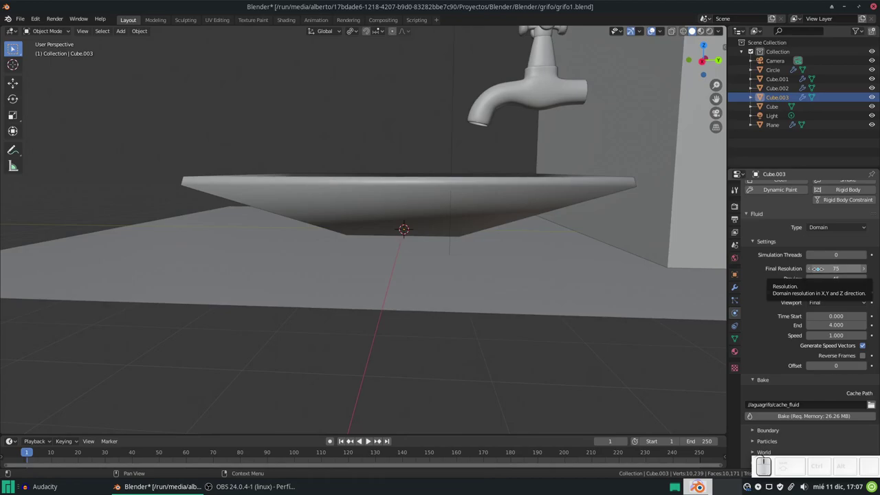
Step: Play the resolution-75 bake to watch the water flow into the sink
{"action": "key", "text": "space"}
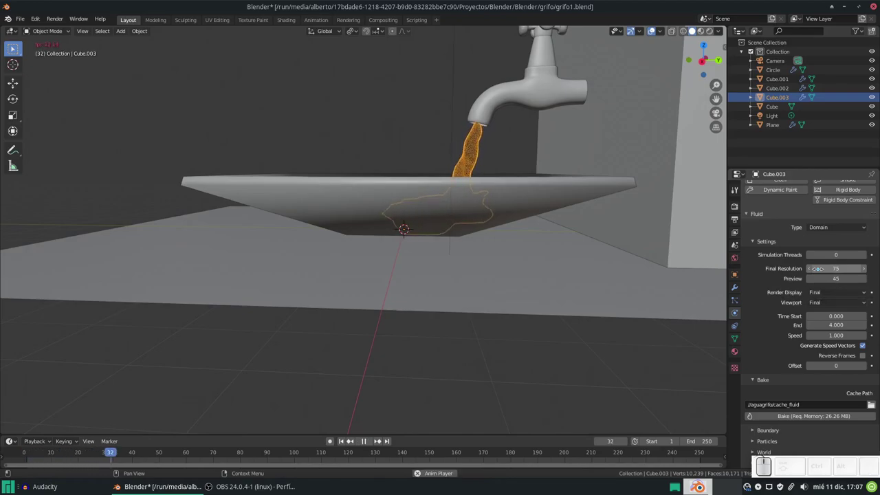
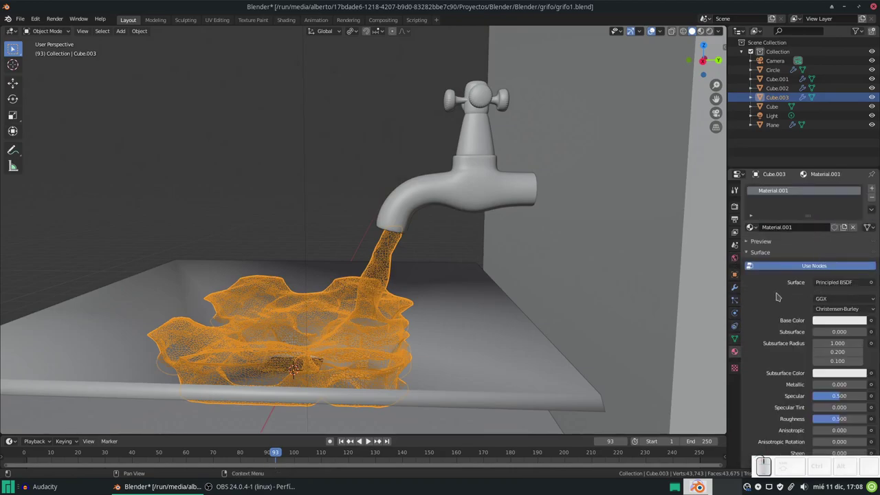
Step: Raise the water material's transmission to 1.0 and begin editing its IOR
{"action": "scroll", "scroll_direction": "down", "scroll_amount": 3}
{"action": "scroll", "scroll_direction": "up", "scroll_amount": 3}
{"action": "left_click_drag", "start_coordinate": [788, 236], "coordinate": [788, 235]}
{"action": "left_click", "coordinate": [788, 235]}
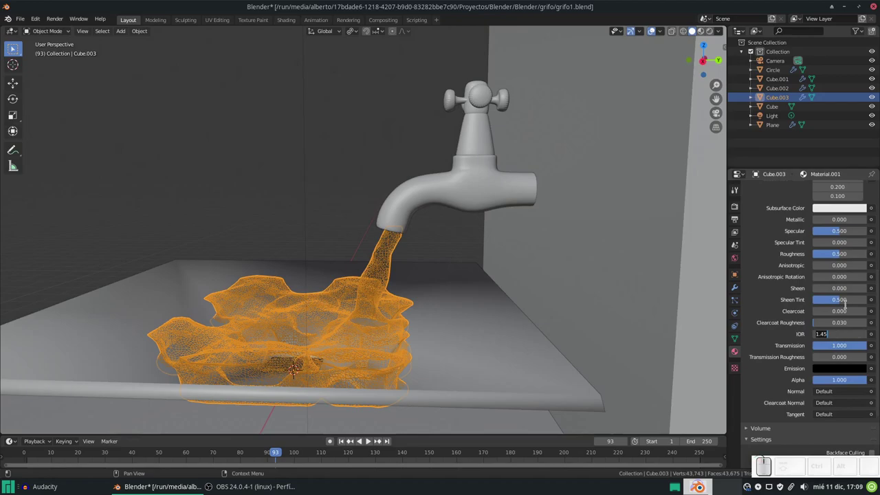
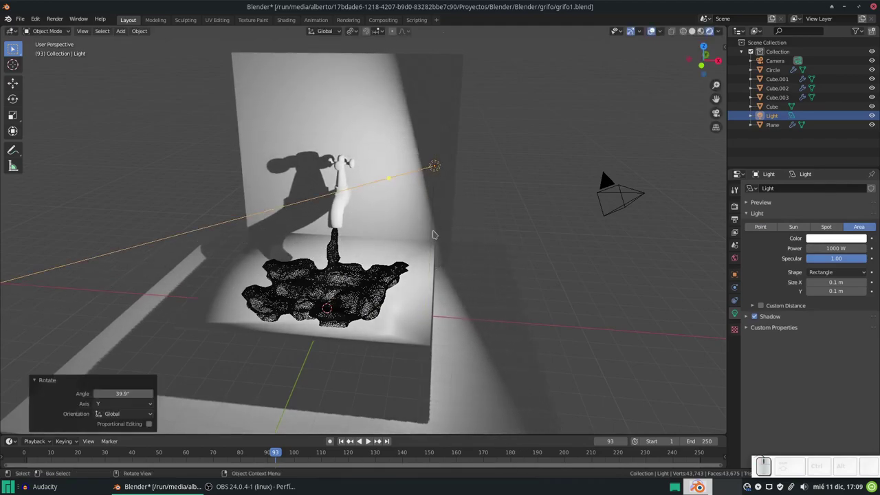
Step: Move the area light along X and duplicate it to the opposite side
{"action": "key", "text": "g"}
{"action": "key", "text": "x"}
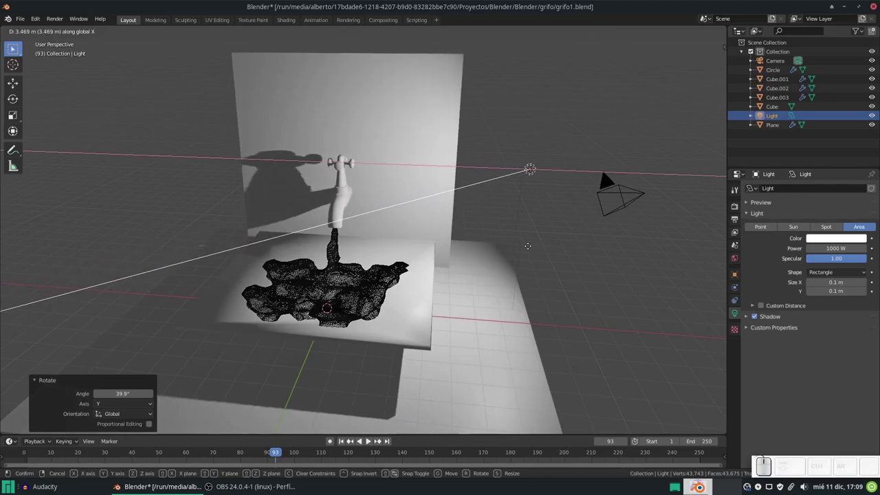
{"action": "left_click", "coordinate": [526, 245]}
{"action": "key", "text": "shift+d"}
{"action": "key", "text": "shift+Escape"}
{"action": "key", "text": "x"}
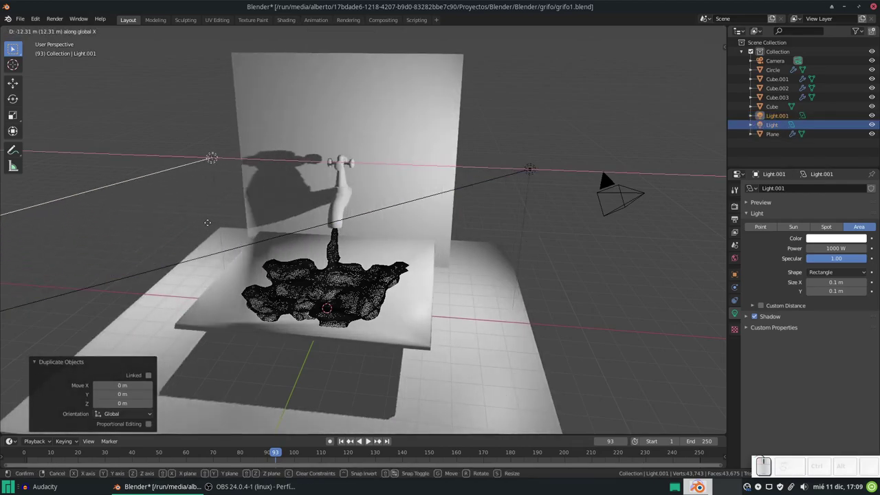
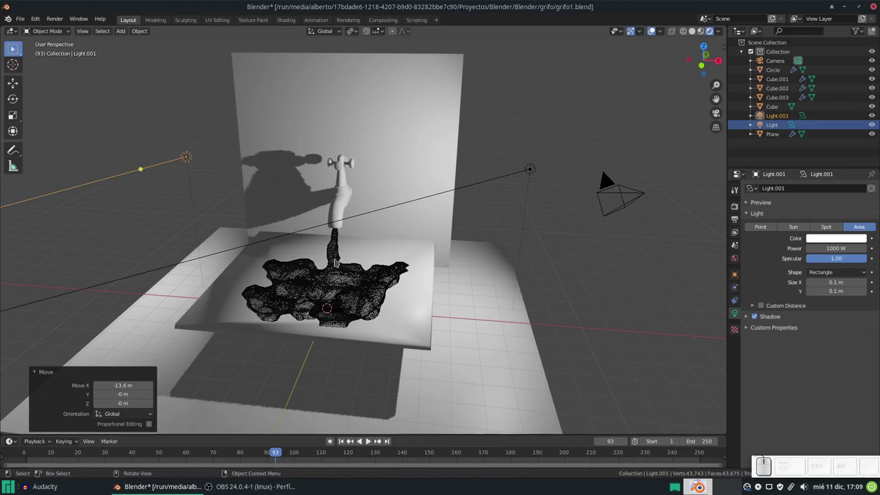
Step: Rotate the copied light 180° around Y and start tilting it around X
{"action": "key", "text": "r"}
{"action": "key", "text": "y"}
{"action": "key", "text": "KP_1"}
{"action": "key", "text": "KP_8"}
{"action": "key", "text": "KP_0"}
{"action": "key", "text": "KP_Enter"}
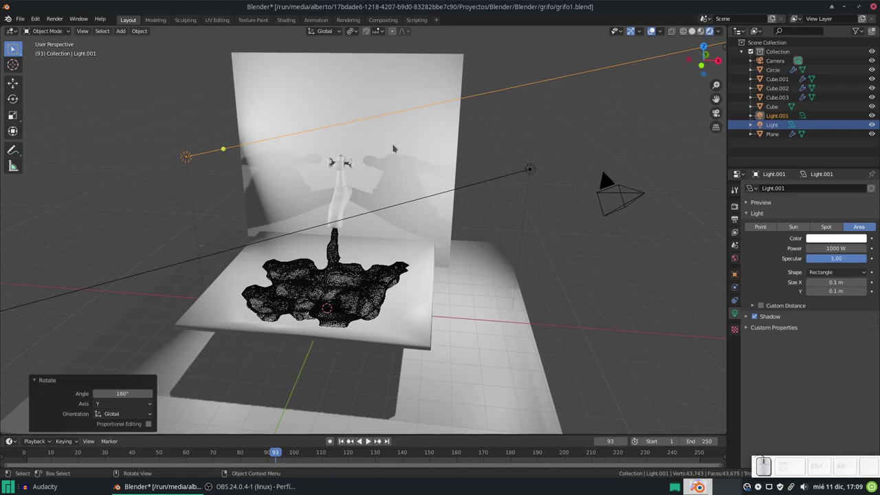
{"action": "key", "text": "r"}
{"action": "key", "text": "x"}
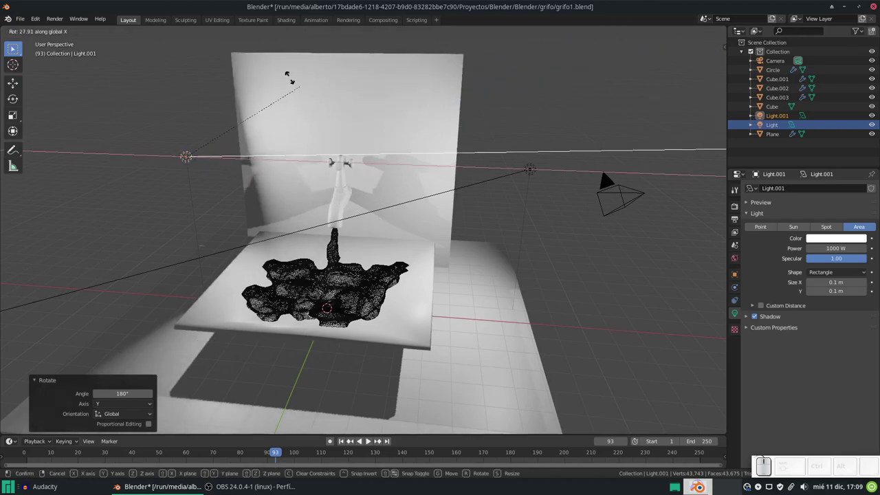
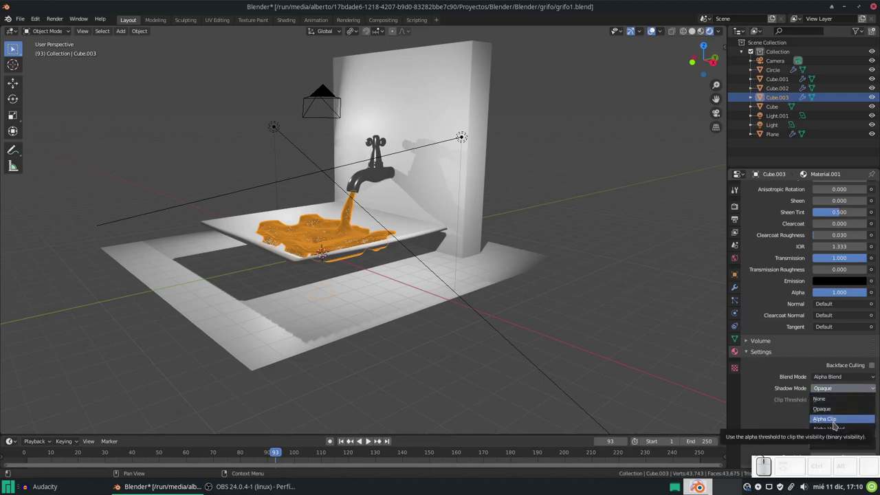
Step: Give the water Alpha Clip shadows with screen-space refraction and enable Screen Space Reflections for Eevee
{"action": "left_click", "coordinate": [832, 422]}
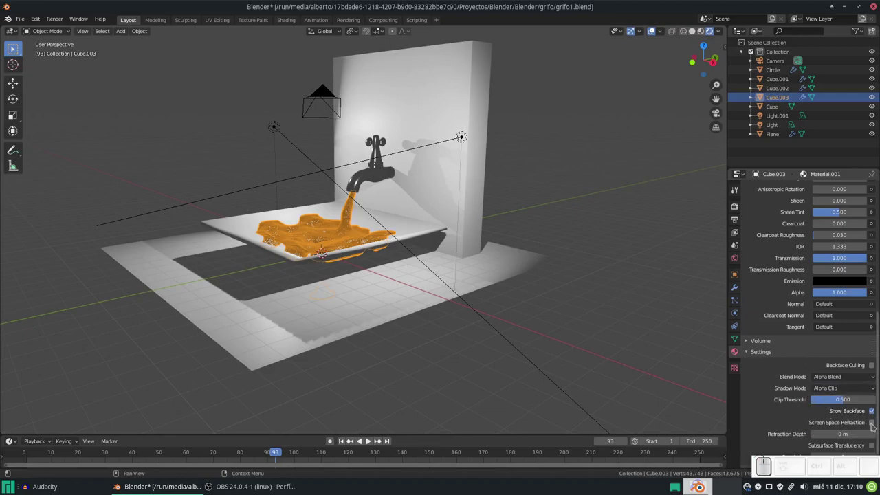
{"action": "left_click", "coordinate": [871, 423]}
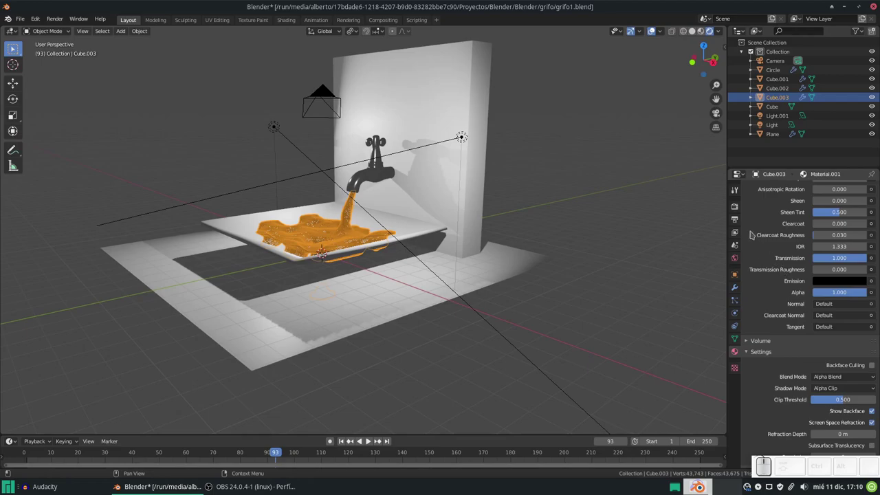
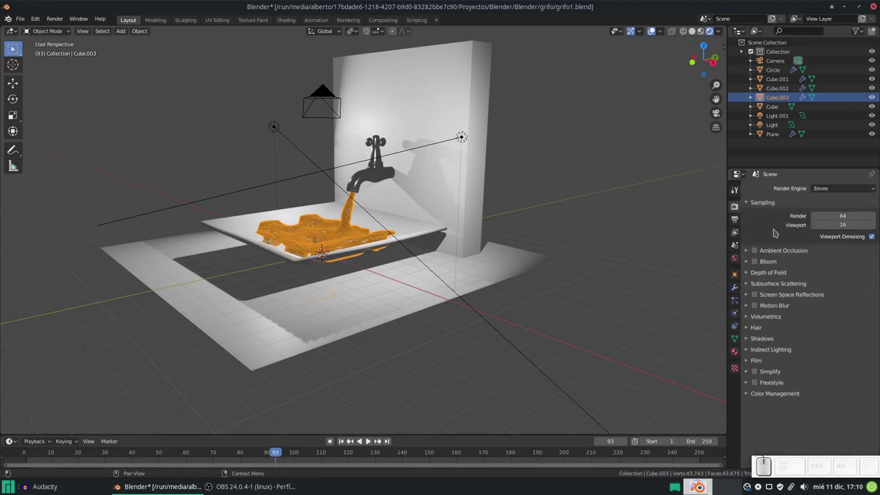
{"action": "left_click", "coordinate": [754, 293]}
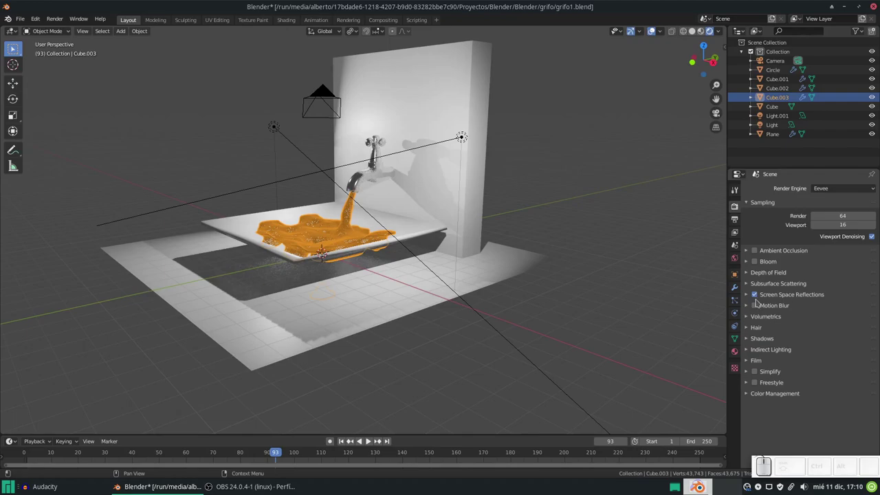
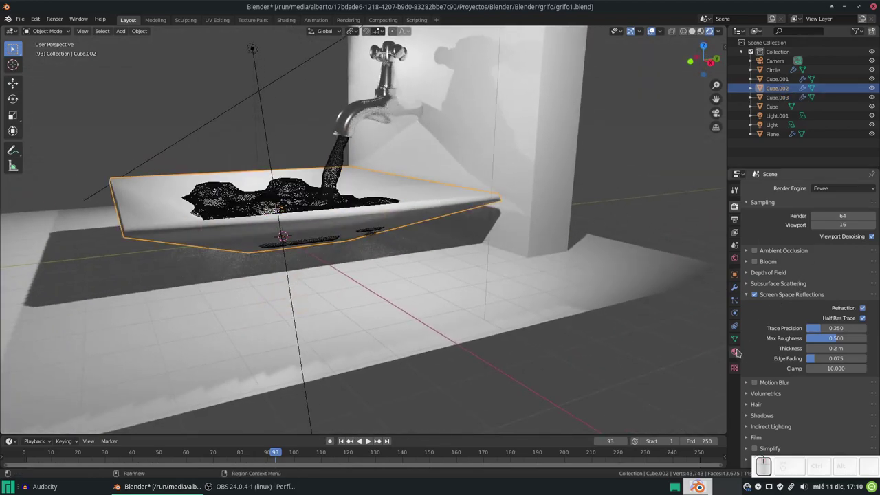
Step: Select the sink and bring up its material's Principled BSDF settings
{"action": "left_click", "coordinate": [736, 349]}
{"action": "left_click", "coordinate": [782, 229]}
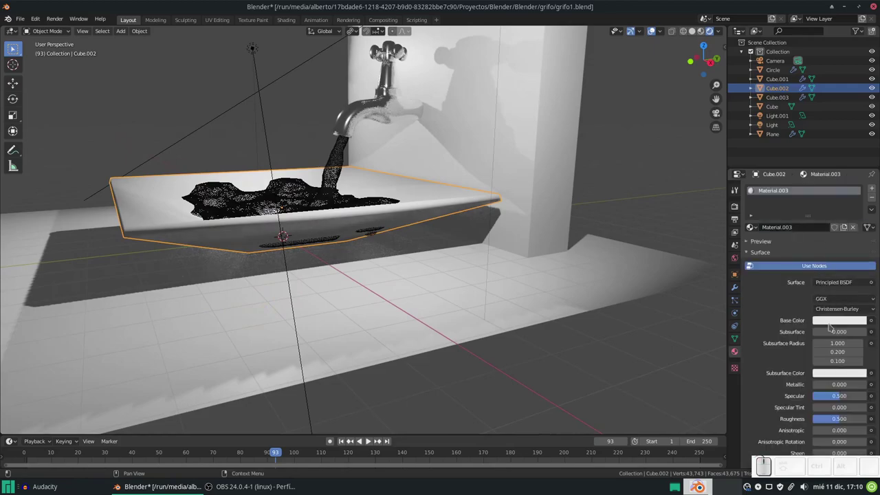
{"action": "scroll", "scroll_direction": "down", "scroll_amount": 3}
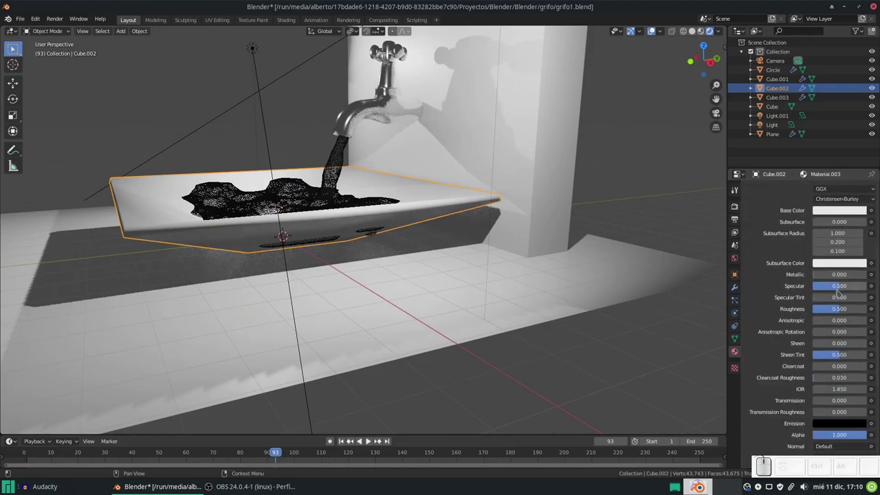
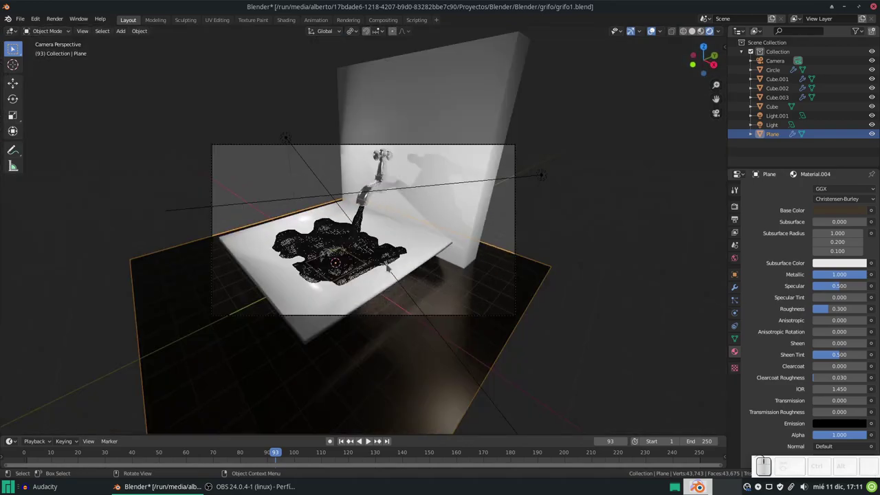
Step: Render the camera view with F12, inspect the still, then close it back to the layout
{"action": "key", "text": "F12"}
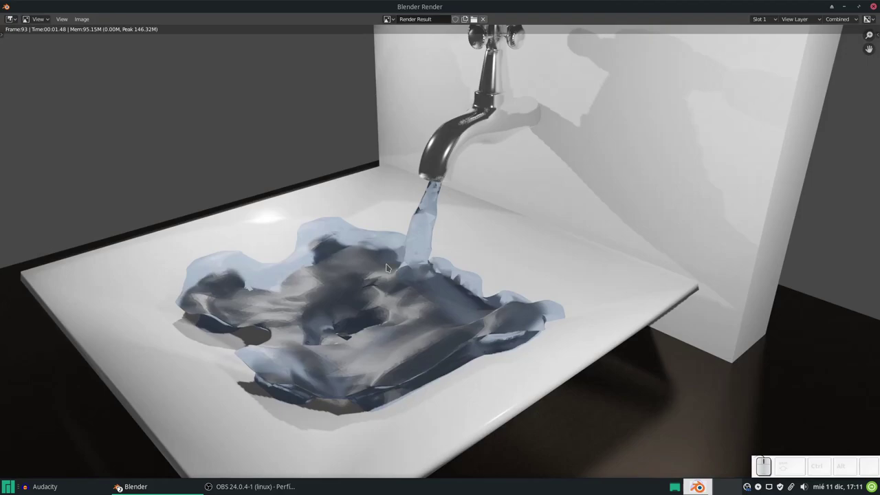
{"action": "scroll", "scroll_direction": "down", "scroll_amount": 3}
{"action": "key", "text": "Escape"}
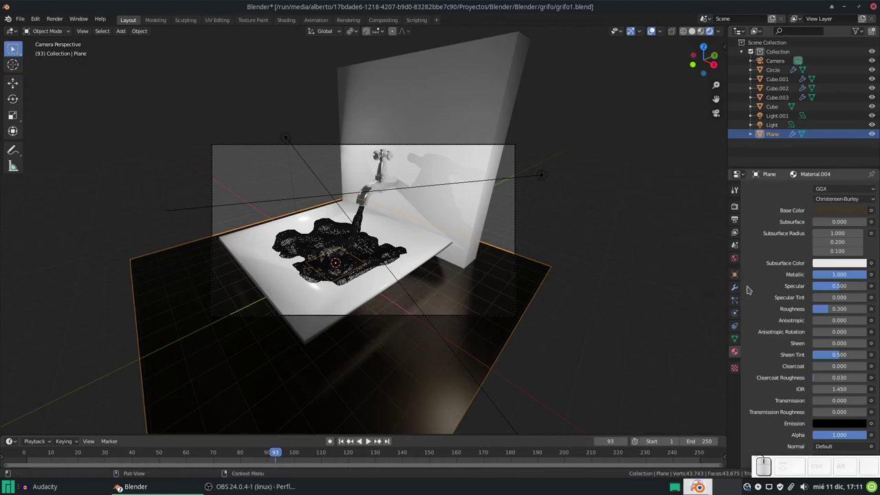
Step: Show the World surface settings and switch to the Shading workspace
{"action": "left_click", "coordinate": [734, 257]}
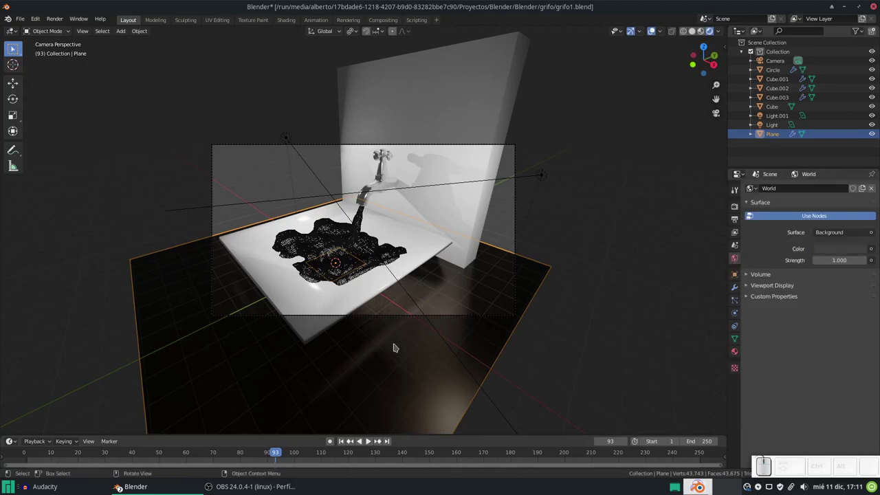
{"action": "left_click", "coordinate": [788, 279]}
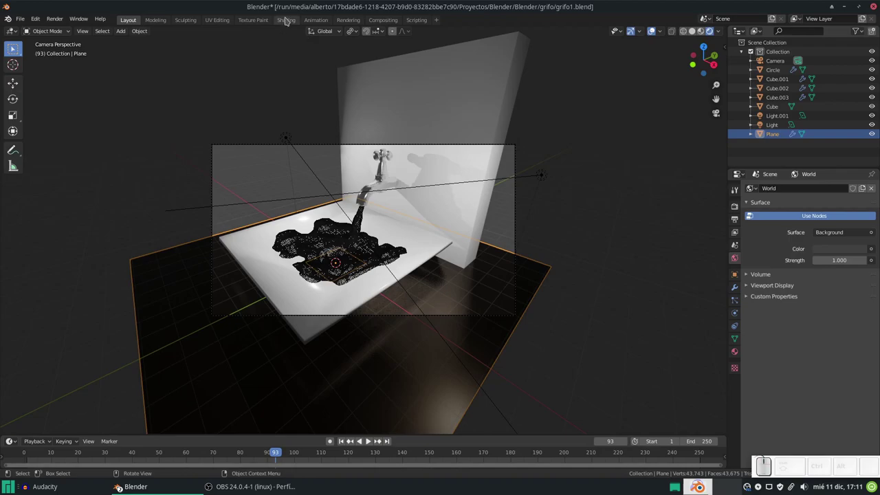
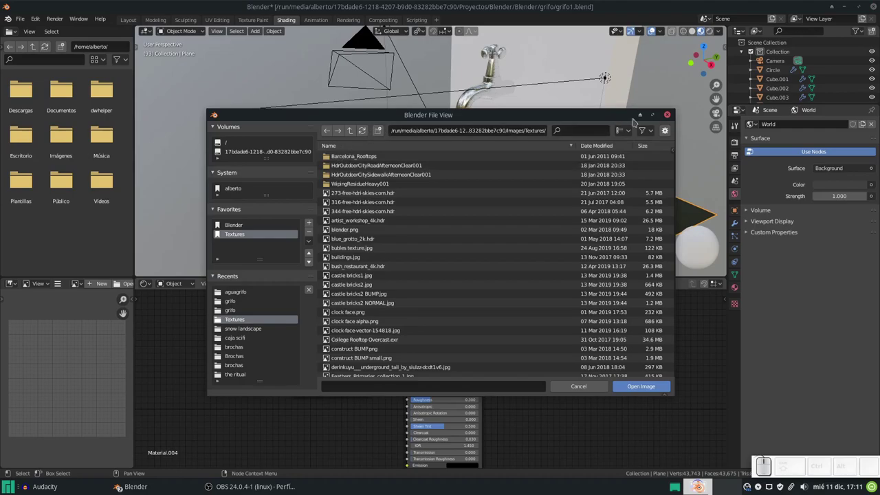
Step: Maximize the file browser and display the Textures folder as thumbnails
{"action": "left_click", "coordinate": [650, 115]}
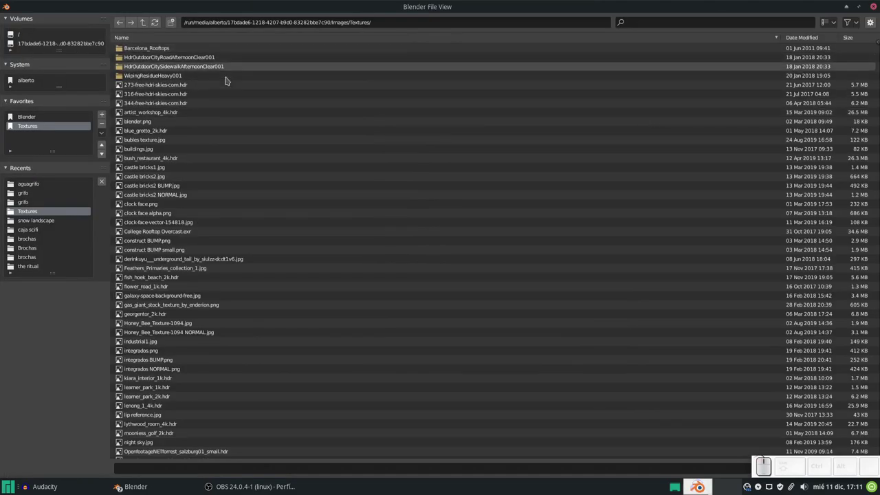
{"action": "scroll", "scroll_direction": "down", "scroll_amount": 3}
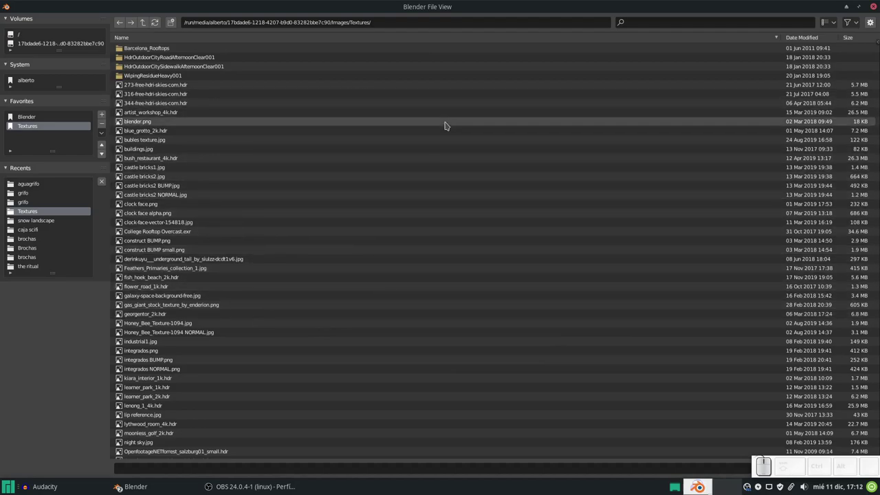
{"action": "left_click", "coordinate": [831, 21]}
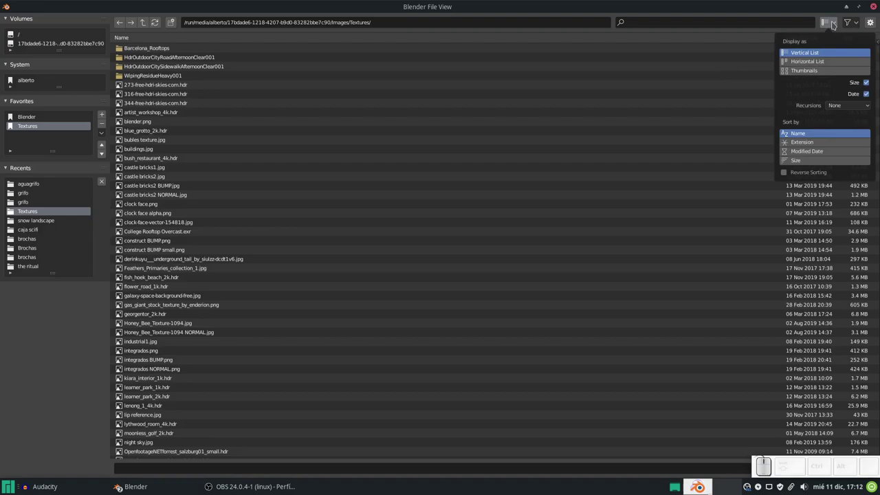
{"action": "left_click", "coordinate": [797, 71]}
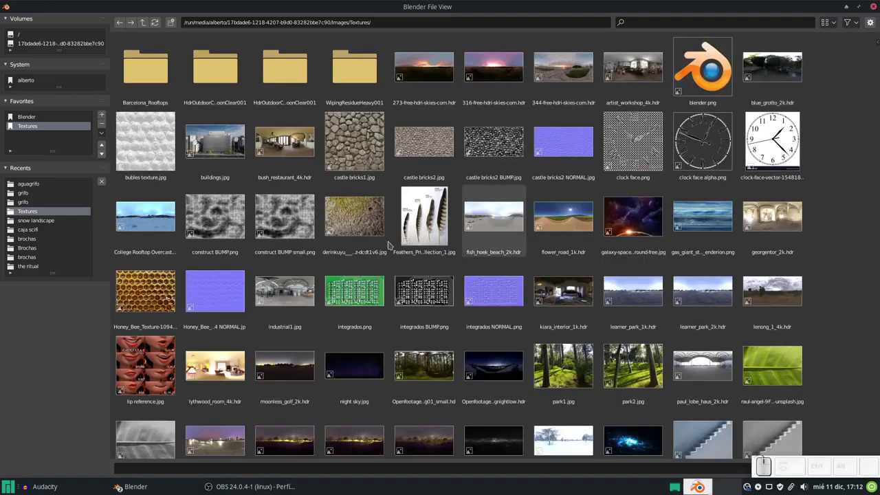
Step: Scroll through the HDRI sky and texture thumbnails to pick one
{"action": "scroll", "scroll_direction": "down", "scroll_amount": 3}
{"action": "scroll", "scroll_direction": "down", "scroll_amount": 3}
{"action": "scroll", "scroll_direction": "up", "scroll_amount": 3}
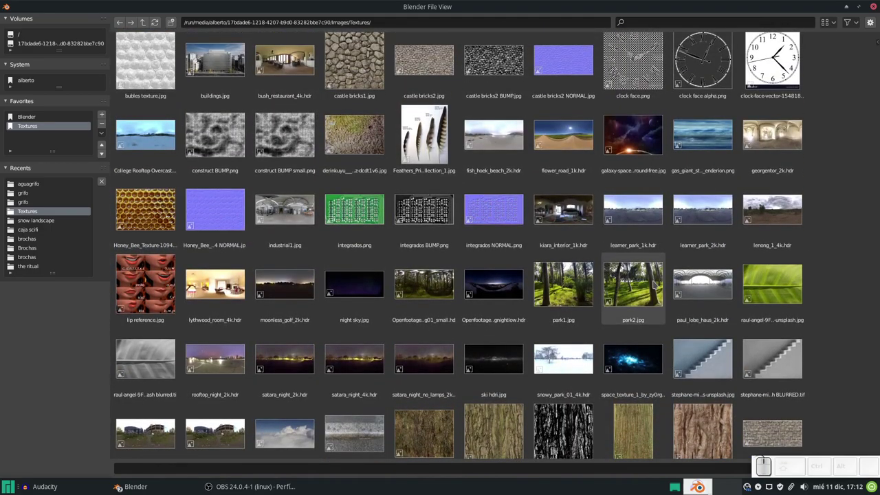
{"action": "scroll", "scroll_direction": "up", "scroll_amount": 3}
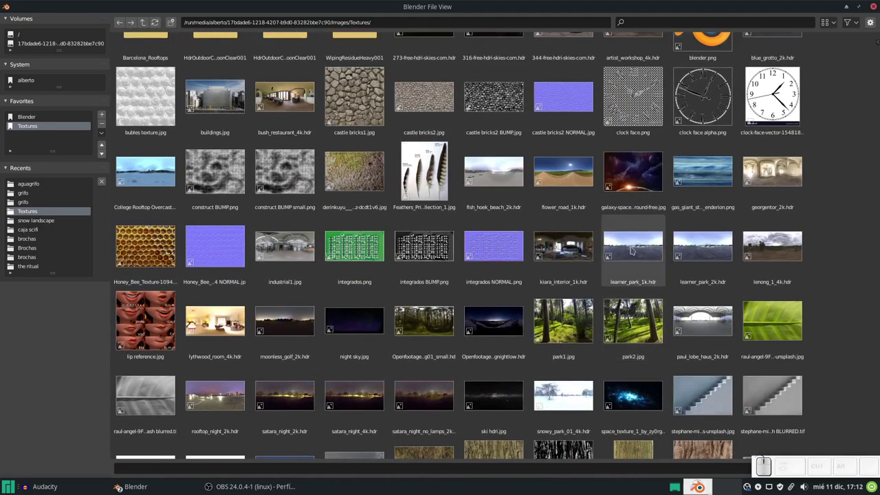
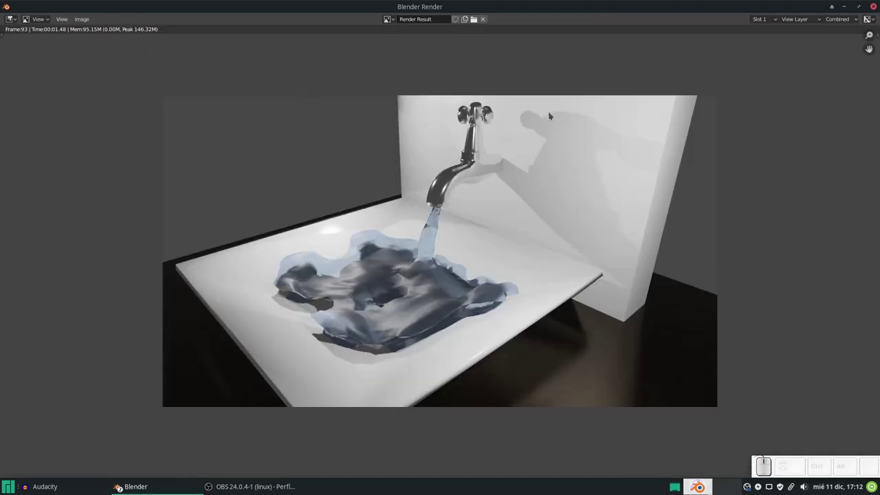
Step: Close the render, return to camera view and undo linking bush_restaurant_4k to Base Color
{"action": "key", "text": "Escape"}
{"action": "scroll", "scroll_direction": "down", "scroll_amount": 3}
{"action": "key", "text": "KP_0"}
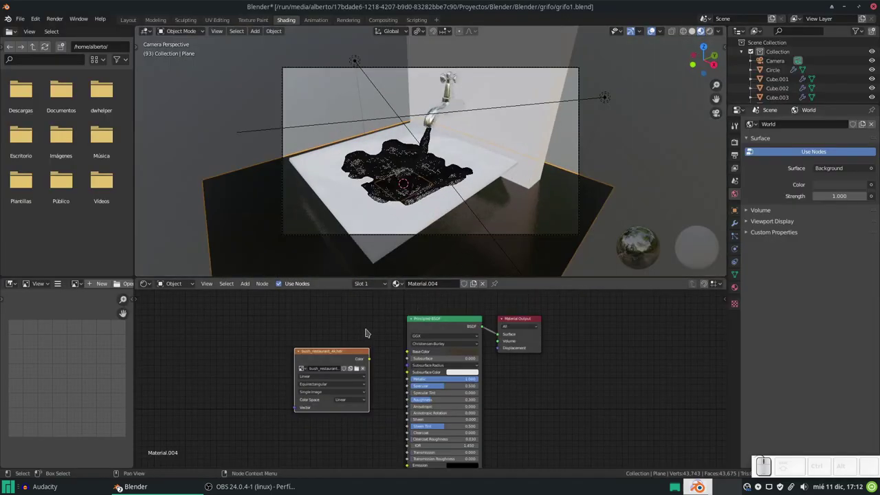
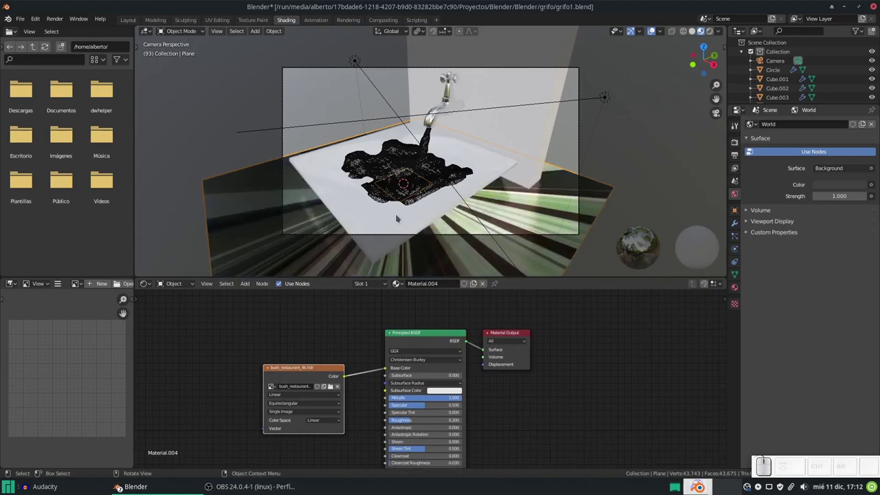
{"action": "key", "text": "ctrl+z"}
Step: Select and cut the bush_restaurant_4k Image Texture node out of Material.004
{"action": "left_click", "coordinate": [312, 371]}
{"action": "left_click", "coordinate": [313, 365]}
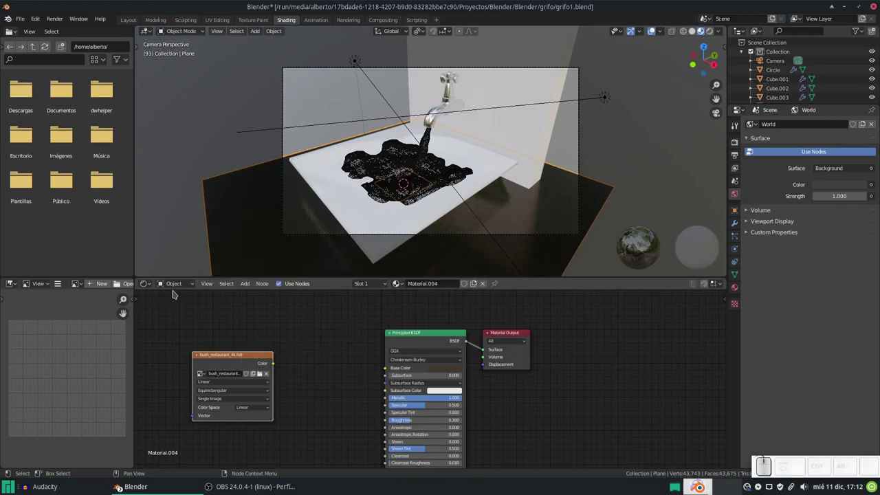
{"action": "left_click", "coordinate": [172, 281]}
{"action": "left_click", "coordinate": [228, 355]}
{"action": "key", "text": "ctrl+x"}
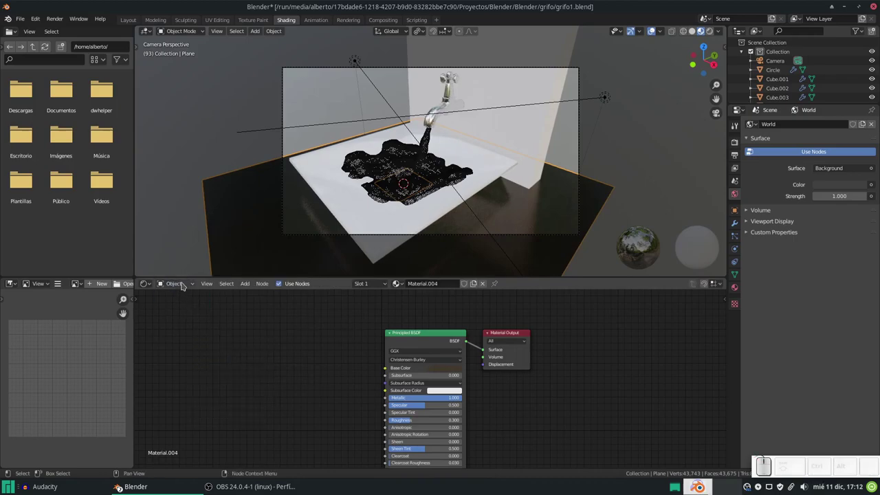
Step: Switch the node editor to the World shader nodes and try pasting the image node
{"action": "left_click", "coordinate": [181, 281]}
{"action": "left_click", "coordinate": [177, 307]}
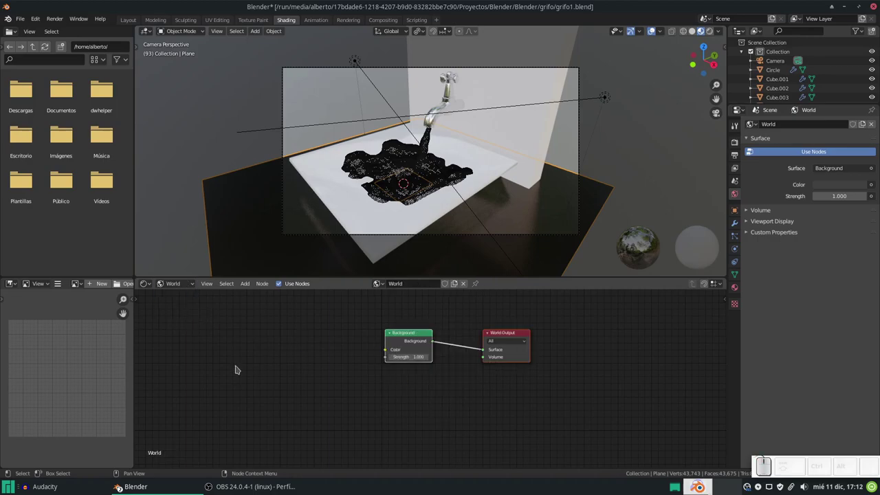
{"action": "key", "text": "ctrl+v"}
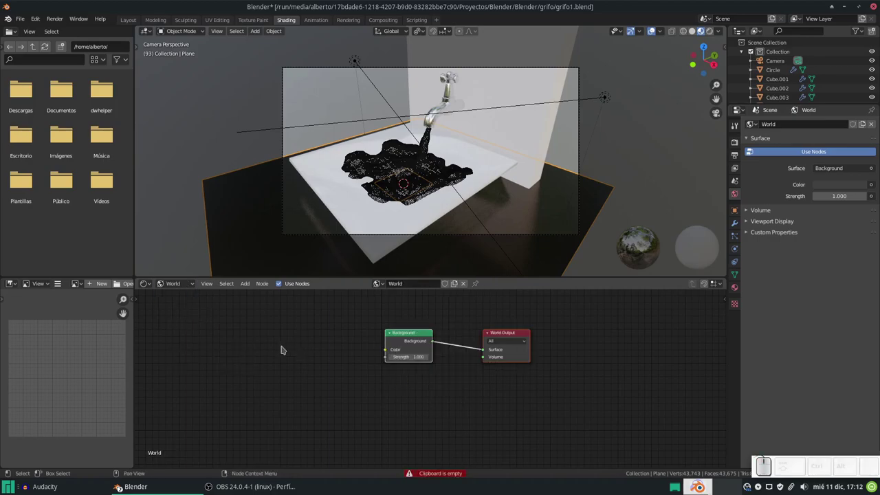
Step: Add an Environment Texture node loaded with bush_restaurant_4k.hdr
{"action": "scroll", "scroll_direction": "up", "scroll_amount": 3}
{"action": "key", "text": "shift+a"}
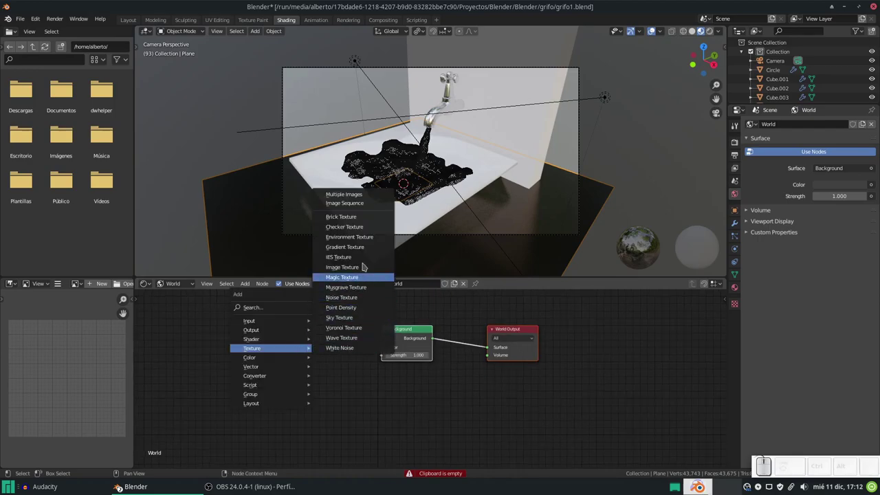
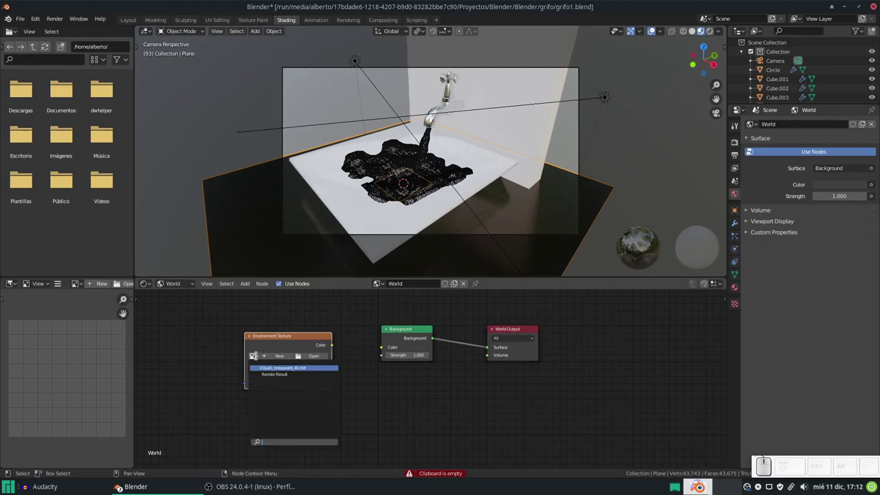
{"action": "left_click", "coordinate": [441, 278]}
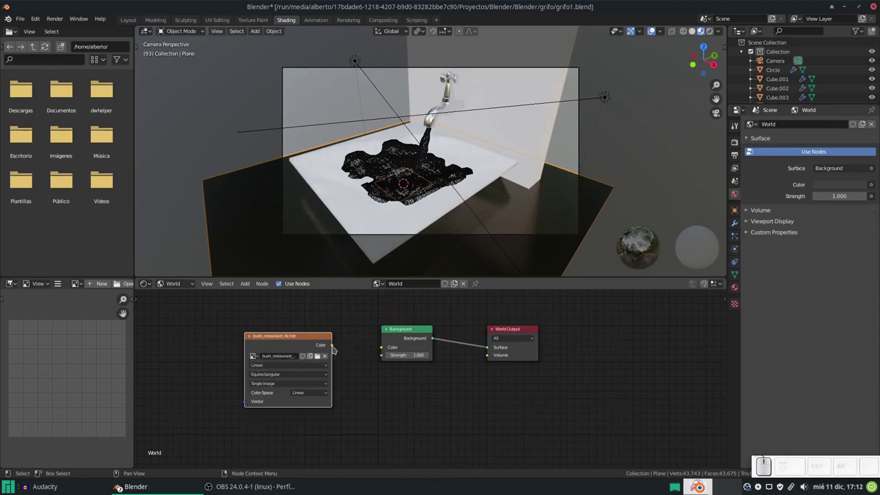
Step: Link the environment colour to the World Background and set its colour space to Filmic Log
{"action": "left_click_drag", "start_coordinate": [331, 343], "coordinate": [410, 262]}
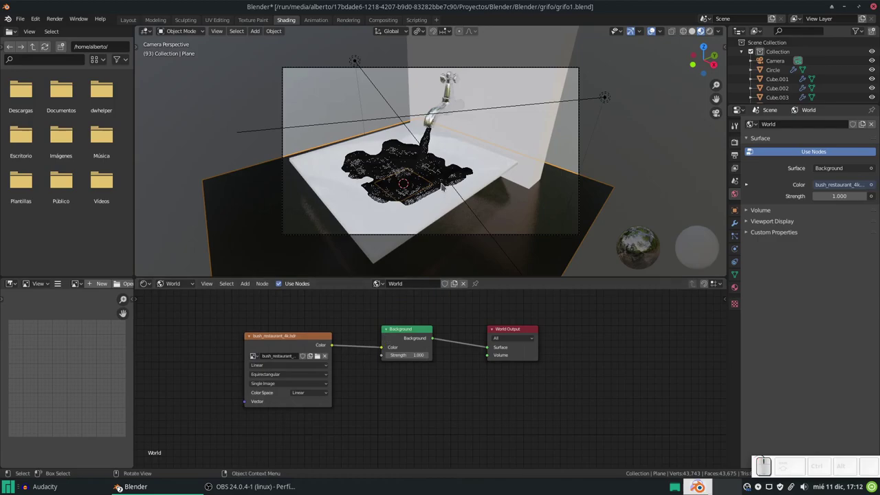
{"action": "scroll", "scroll_direction": "down", "scroll_amount": 3}
{"action": "scroll", "scroll_direction": "up", "scroll_amount": 3}
{"action": "middle_click", "coordinate": [442, 278]}
{"action": "scroll", "scroll_direction": "down", "scroll_amount": 3}
{"action": "left_click", "coordinate": [308, 393]}
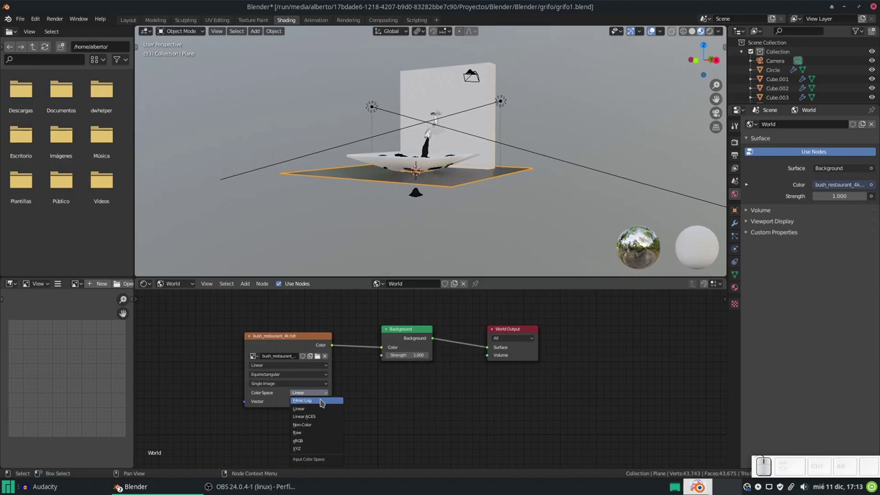
{"action": "left_click", "coordinate": [320, 399]}
Step: Test-render the sink with the bush_restaurant environment, revealing a washed-out result
{"action": "scroll", "scroll_direction": "down", "scroll_amount": 3}
{"action": "middle_click", "coordinate": [442, 279]}
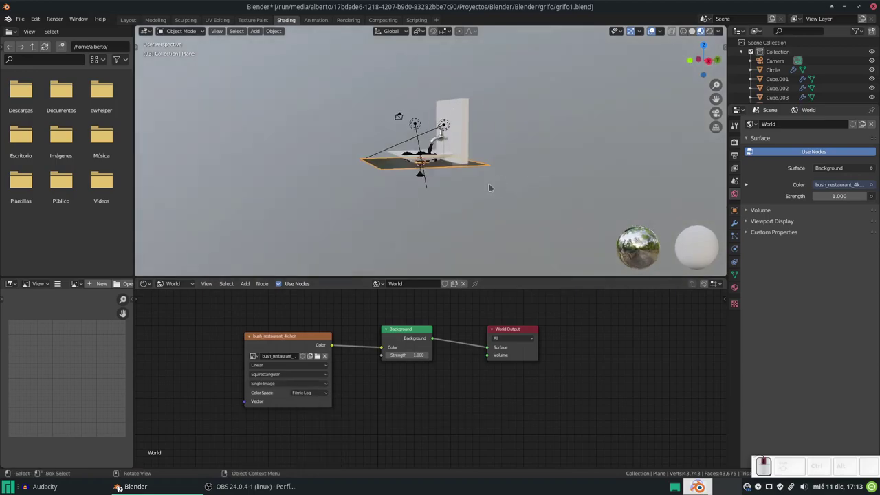
{"action": "key", "text": "KP_0"}
{"action": "scroll", "scroll_direction": "down", "scroll_amount": 3}
{"action": "middle_click", "coordinate": [442, 278]}
{"action": "key", "text": "F12"}
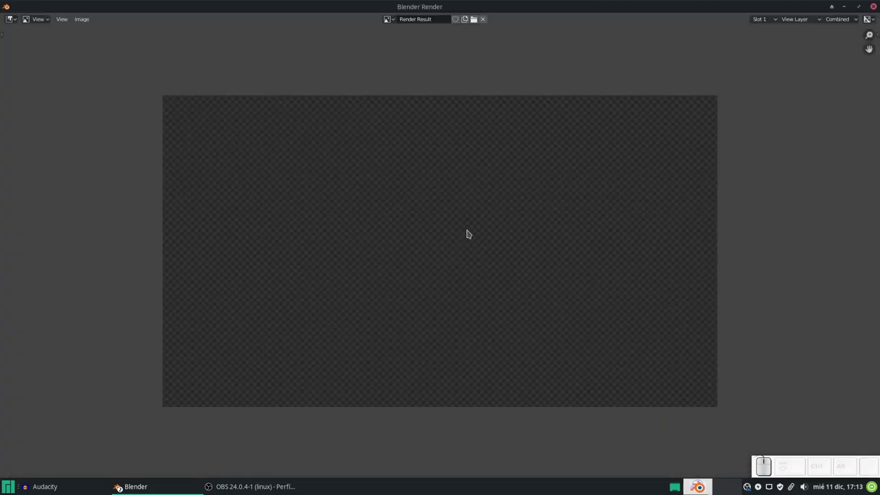
{"action": "scroll", "scroll_direction": "down", "scroll_amount": 3}
{"action": "scroll", "scroll_direction": "up", "scroll_amount": 3}
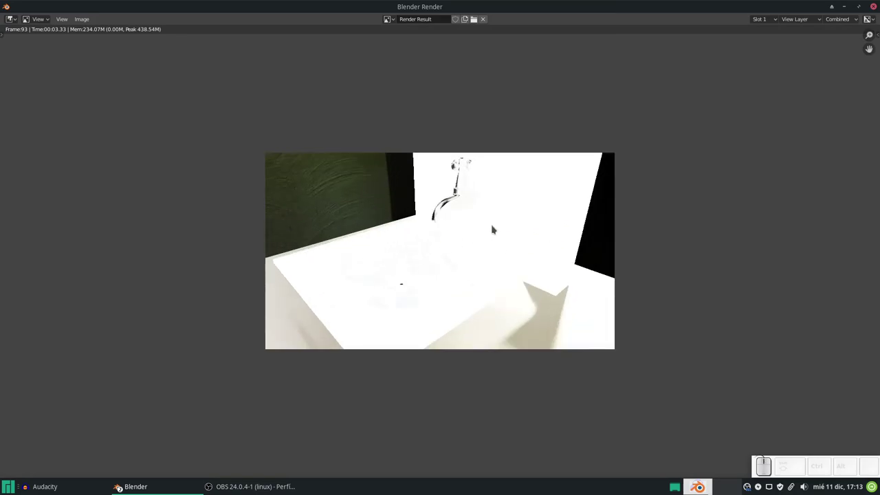
{"action": "scroll", "scroll_direction": "down", "scroll_amount": 3}
{"action": "scroll", "scroll_direction": "up", "scroll_amount": 3}
{"action": "key", "text": "Escape"}
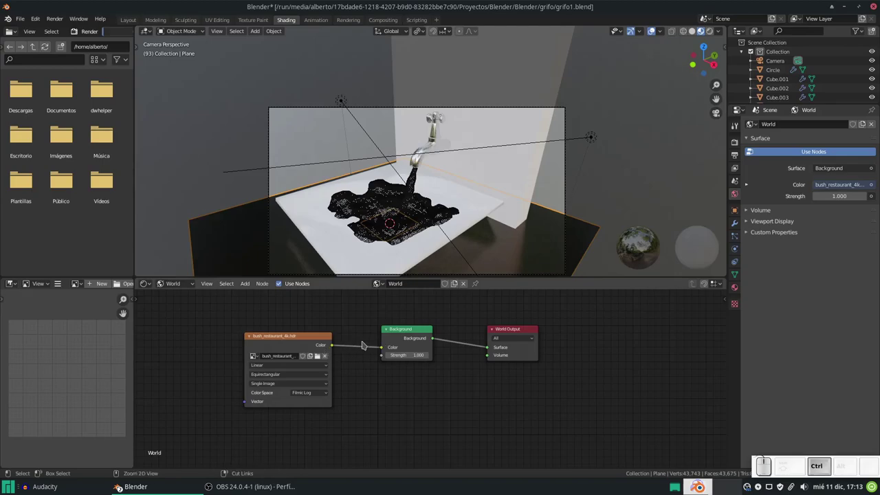
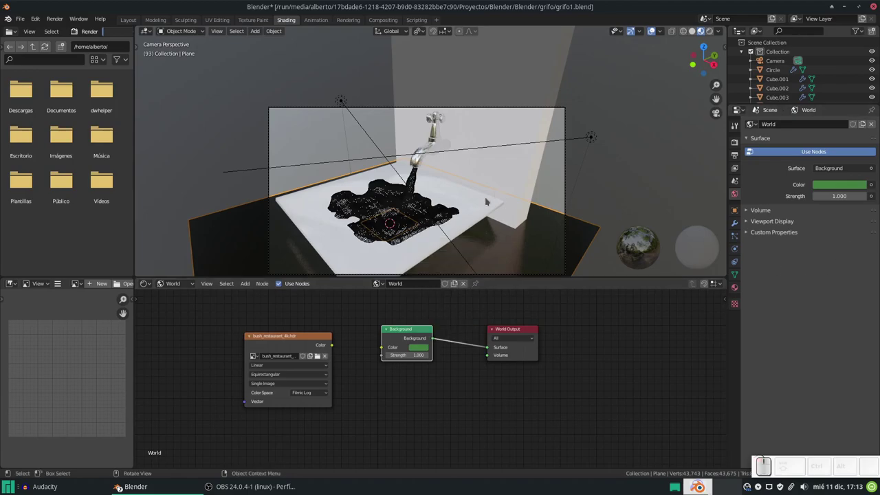
Step: Test-render the sink repeatedly while switching the world background to plain white
{"action": "key", "text": "F12"}
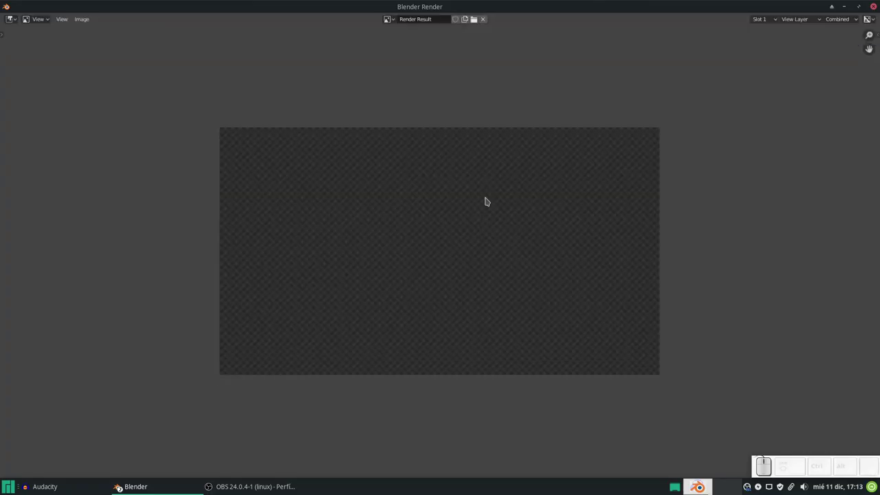
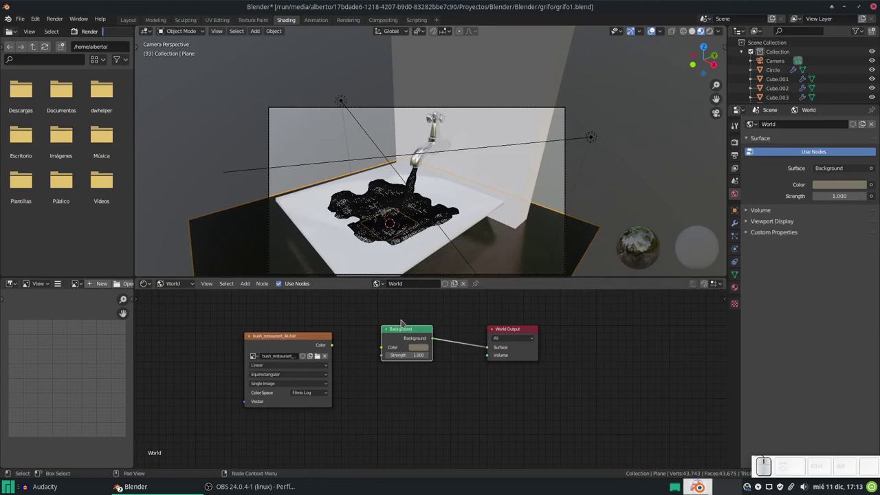
{"action": "key", "text": "F12"}
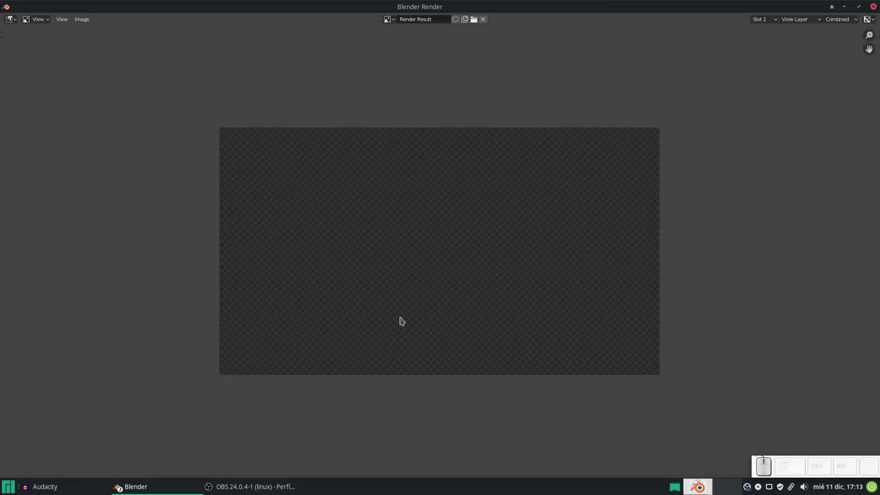
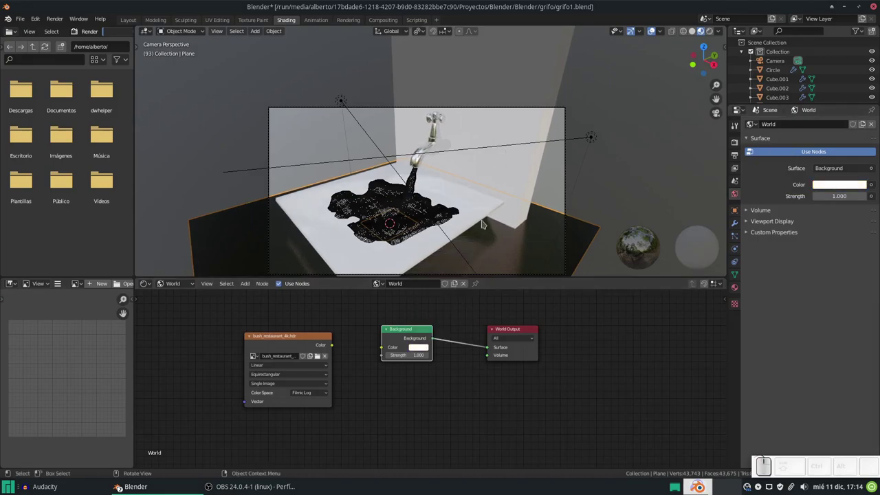
{"action": "key", "text": "F12"}
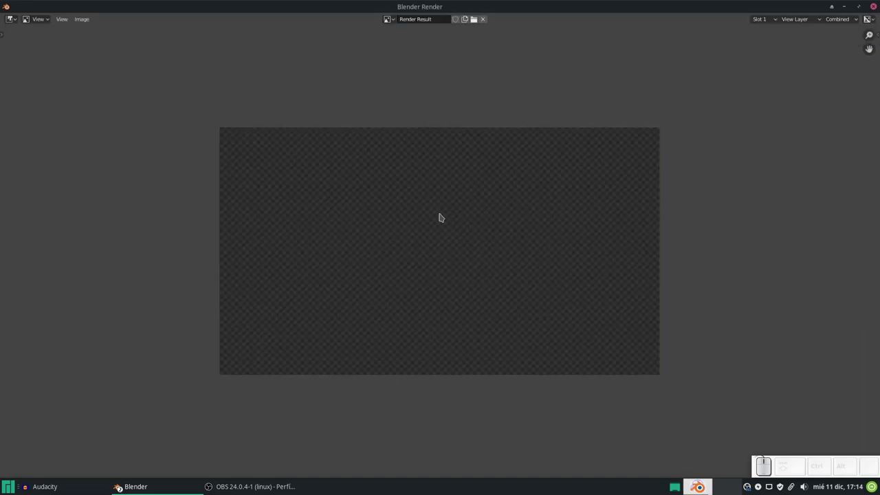
{"action": "key", "text": "Escape"}
Step: Lower the background strength to 0.2 and render a better-contrasted sink
{"action": "left_click", "coordinate": [388, 355]}
{"action": "key", "text": "F12"}
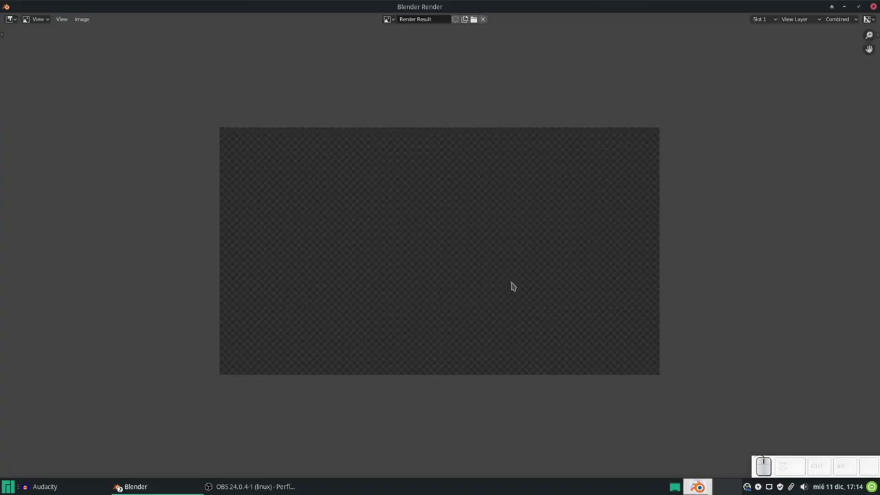
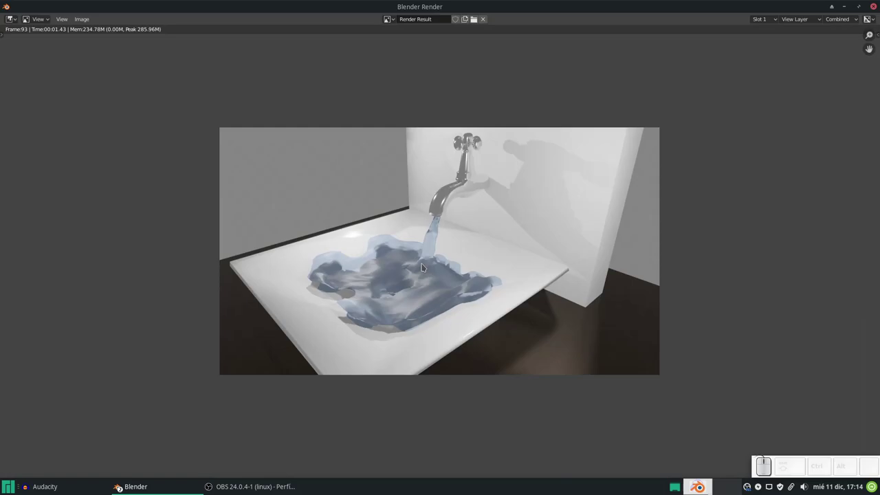
{"action": "key", "text": "Escape"}
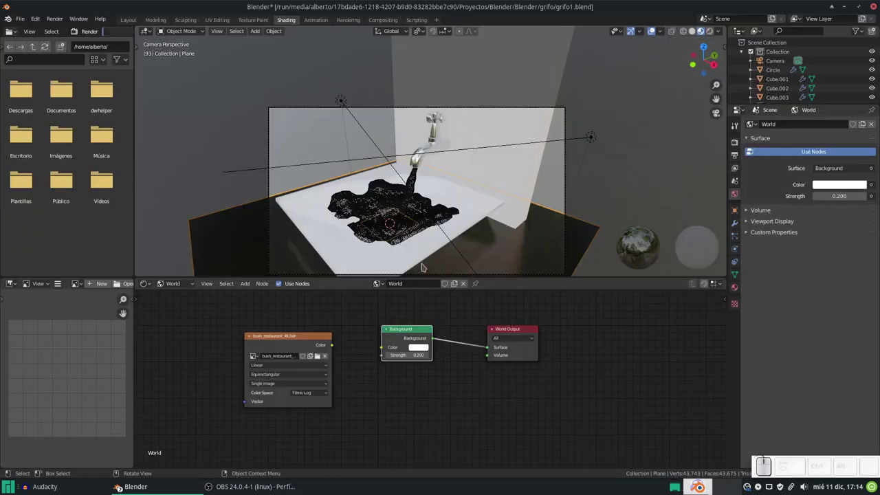
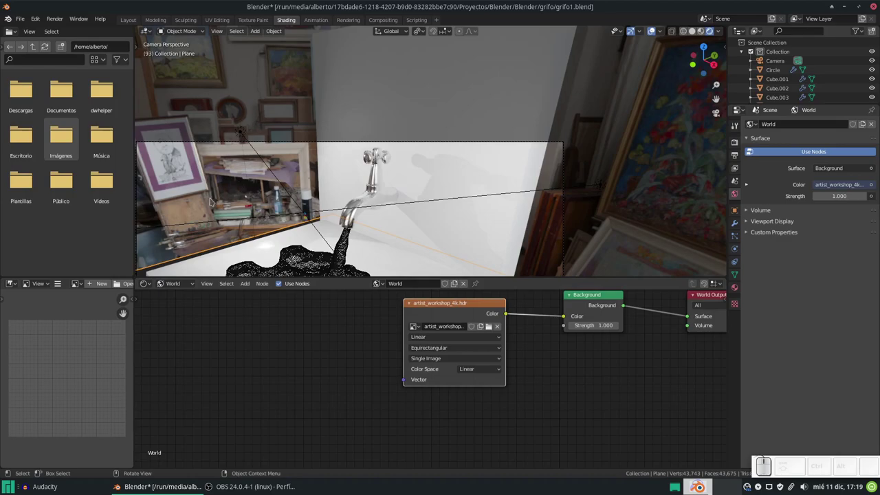
Step: Inspect the artist_workshop_4k environment around the sink from camera view and select its image node
{"action": "scroll", "scroll_direction": "down", "scroll_amount": 3}
{"action": "left_click_drag", "start_coordinate": [469, 321], "coordinate": [469, 321]}
{"action": "scroll", "scroll_direction": "down", "scroll_amount": 3}
{"action": "left_click_drag", "start_coordinate": [469, 321], "coordinate": [468, 321]}
{"action": "key", "text": "KP_0"}
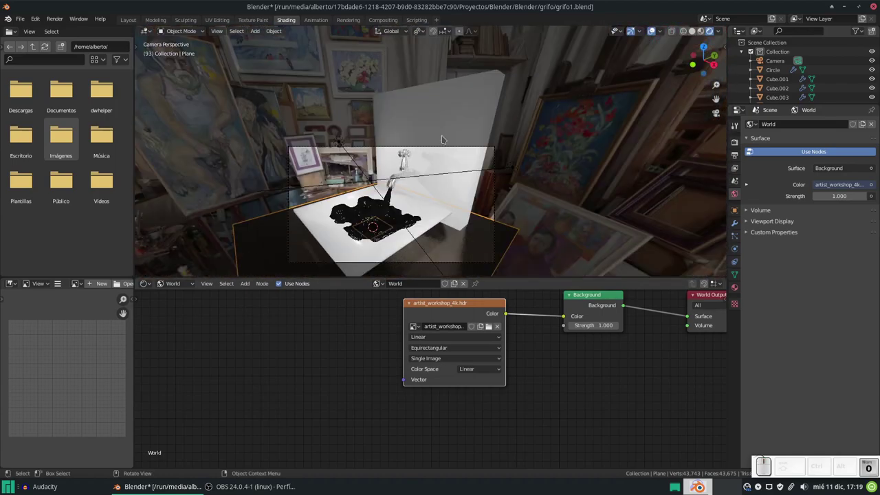
{"action": "scroll", "scroll_direction": "up", "scroll_amount": 3}
{"action": "middle_click", "coordinate": [469, 321]}
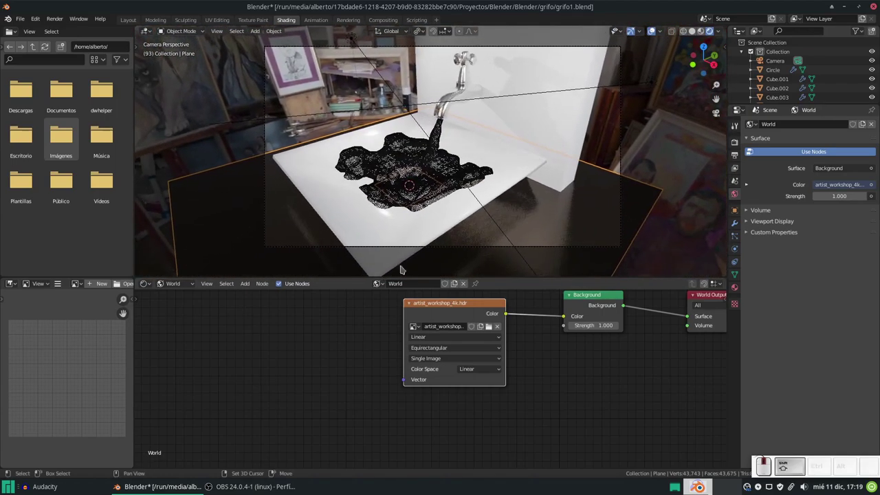
{"action": "left_click", "coordinate": [468, 320]}
{"action": "left_click", "coordinate": [425, 302]}
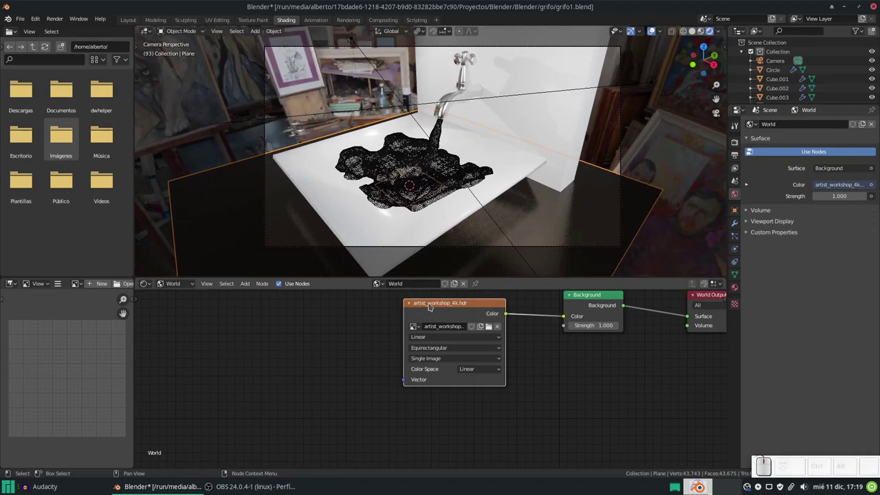
Step: Add Texture Coordinate and Mapping nodes with Ctrl+T, then bring up Preferences > Add-ons
{"action": "key", "text": "ctrl+t"}
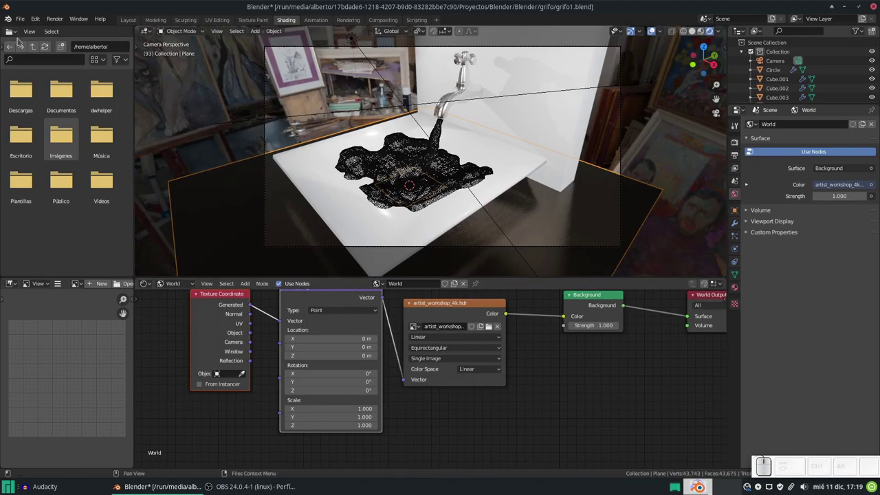
{"action": "left_click", "coordinate": [468, 321]}
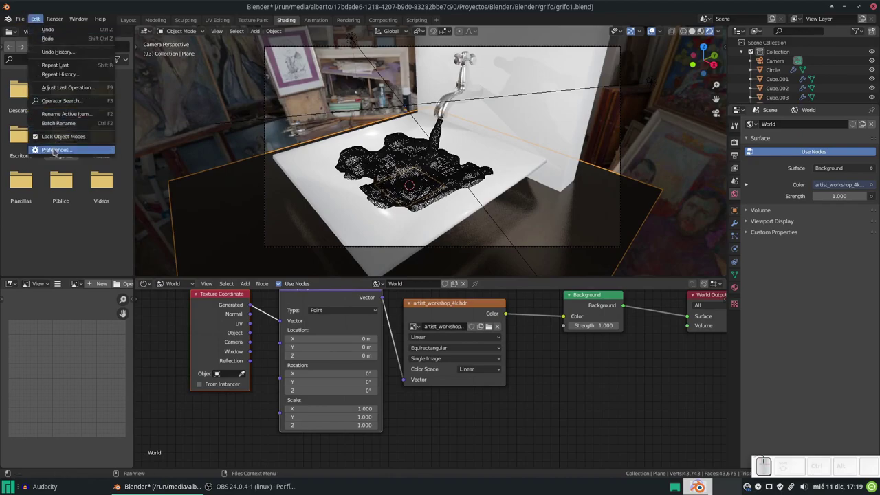
{"action": "left_click", "coordinate": [469, 321]}
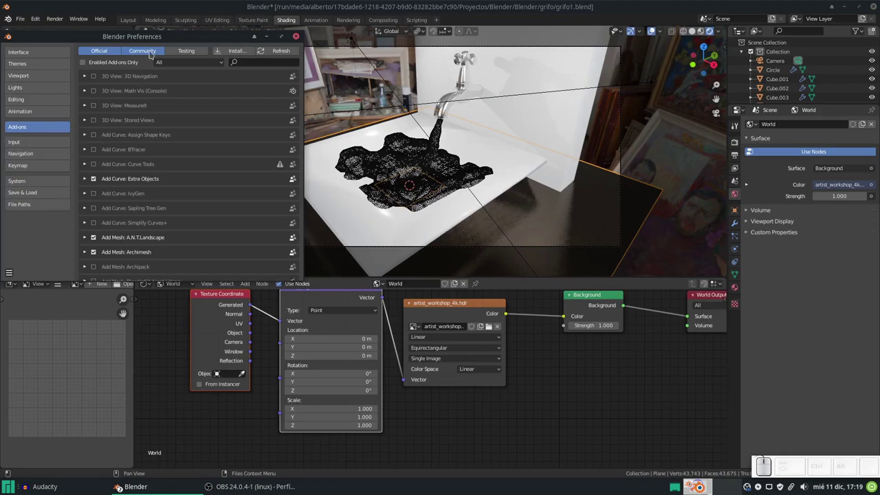
{"action": "left_click_drag", "start_coordinate": [469, 321], "coordinate": [469, 321]}
{"action": "left_click", "coordinate": [469, 321]}
Step: Search the add-ons for 'node', confirm Node Wrangler is enabled and close Preferences
{"action": "key", "text": "space"}
{"action": "key", "text": "BackSpace"}
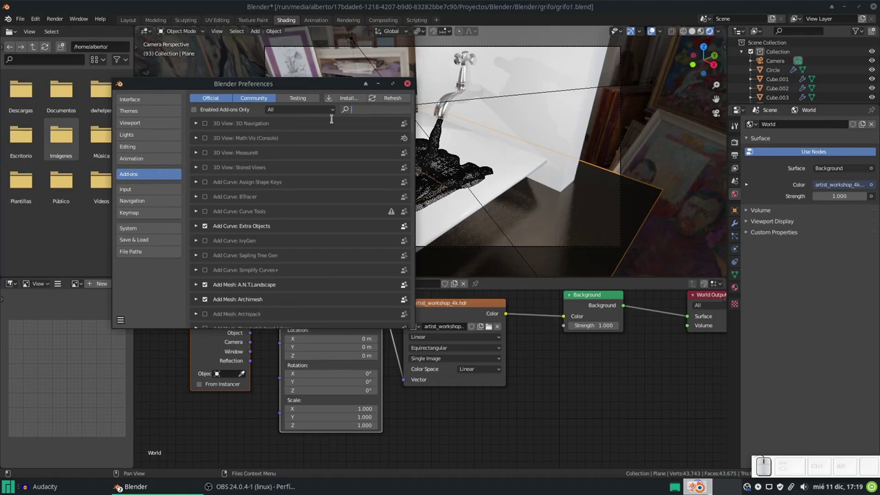
{"action": "key", "text": "n"}
{"action": "key", "text": "o"}
{"action": "key", "text": "d"}
{"action": "key", "text": "e"}
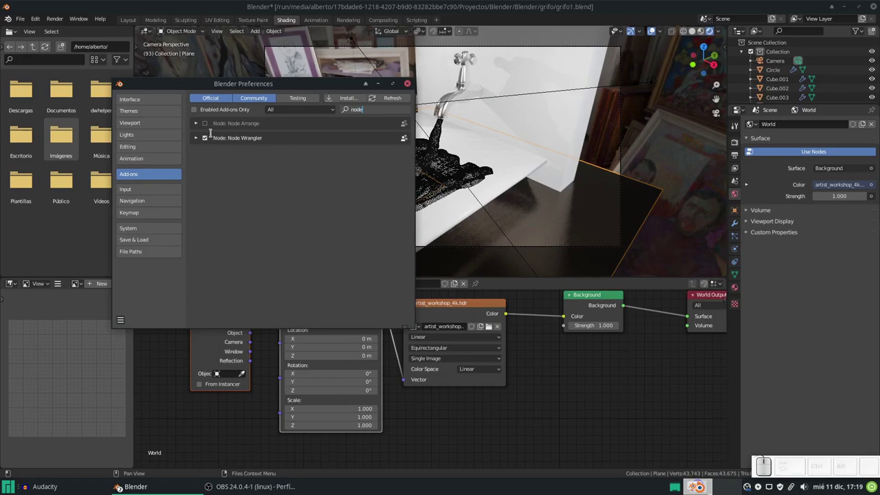
{"action": "left_click", "coordinate": [469, 320]}
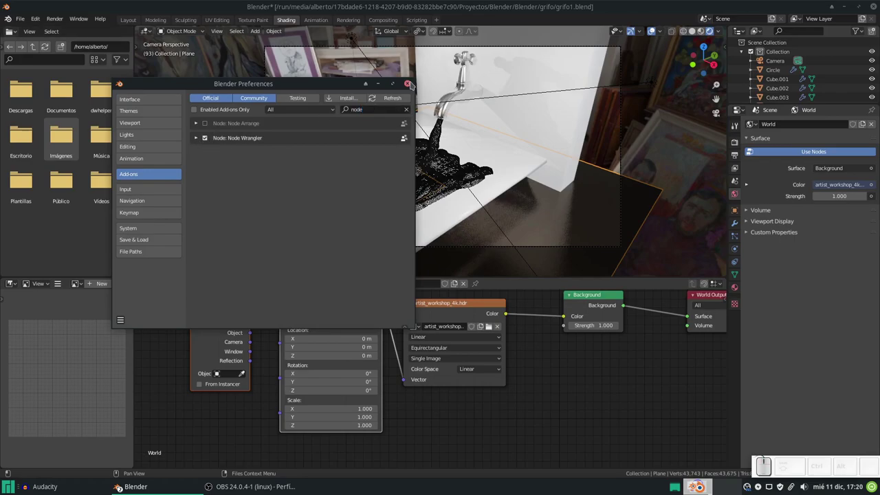
{"action": "left_click", "coordinate": [469, 321]}
Step: Set Mapping rotation to 3.7°, -0.2°, 64.7° and scale to 2.9, 3.3, 1.0
{"action": "left_click", "coordinate": [469, 321]}
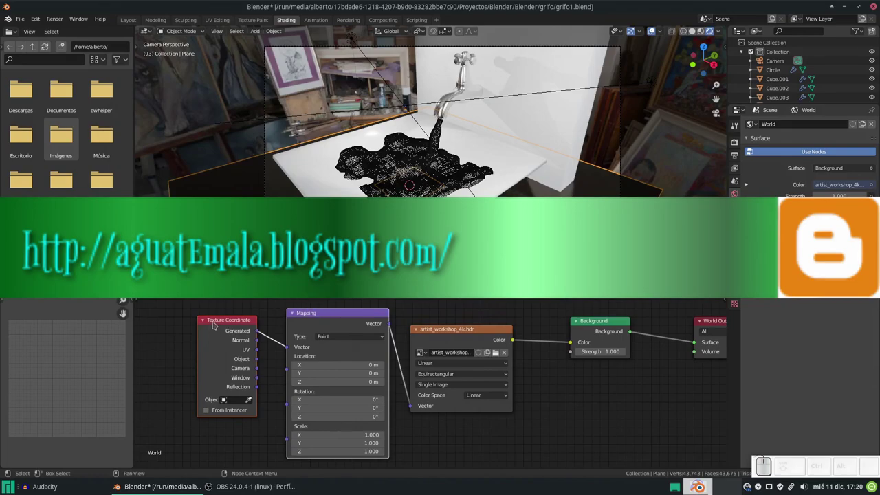
{"action": "left_click", "coordinate": [461, 329]}
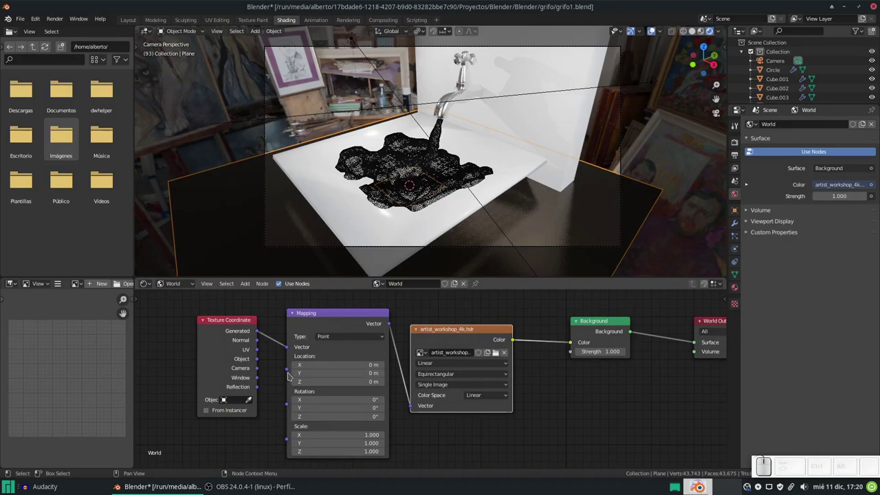
{"action": "scroll", "scroll_direction": "down", "scroll_amount": 3}
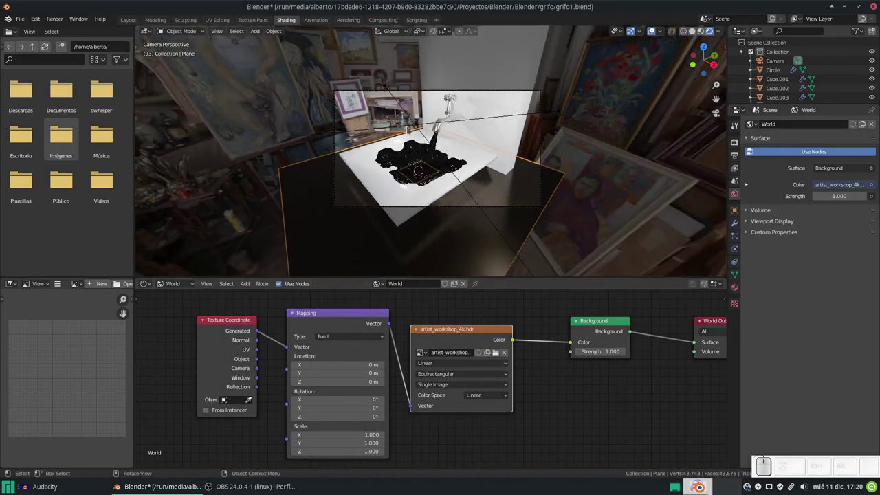
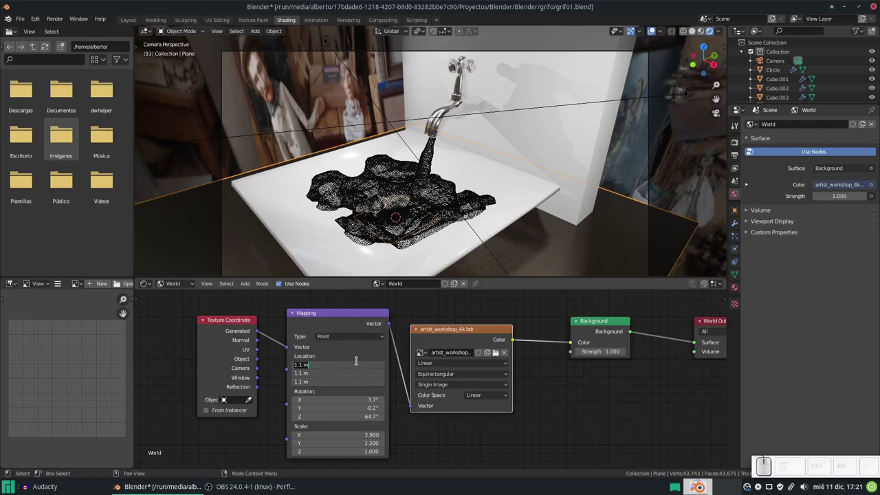
Step: Rescale the mapping to 1.4, 1.2, 1.4 and render the sink amid the workshop paintings
{"action": "key", "text": "KP_0"}
{"action": "key", "text": "KP_Enter"}
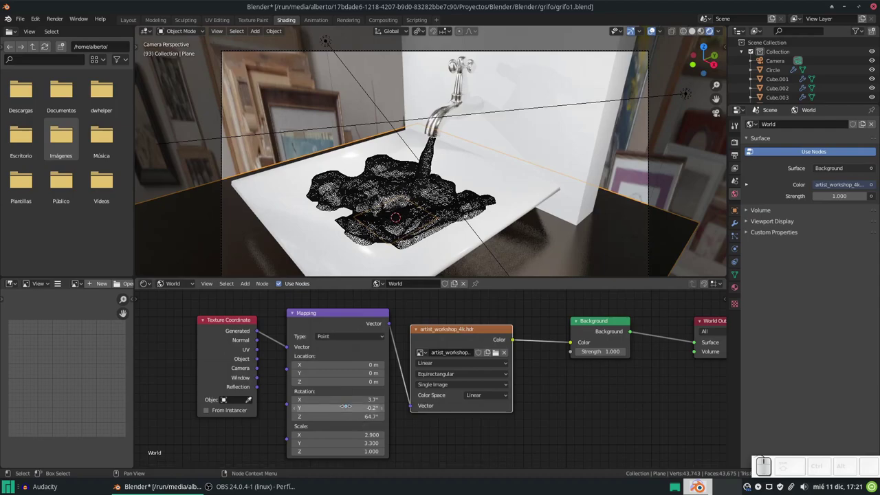
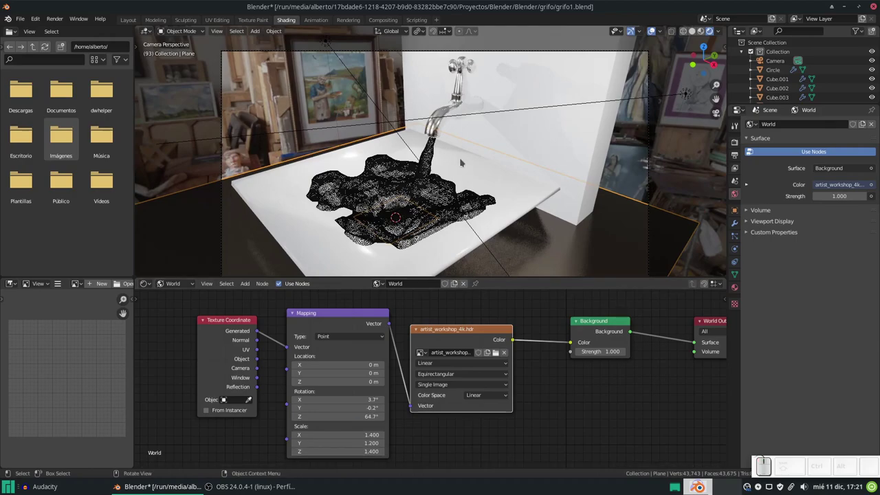
{"action": "key", "text": "F12"}
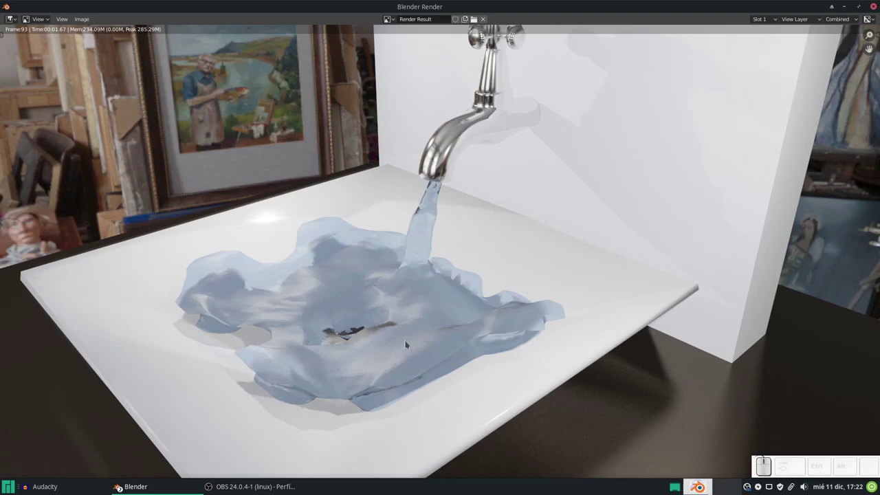
{"action": "key", "text": "Escape"}
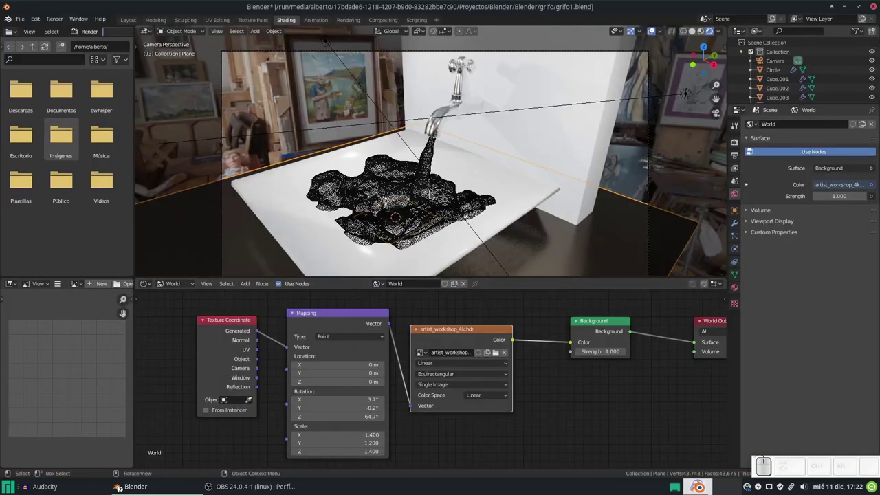